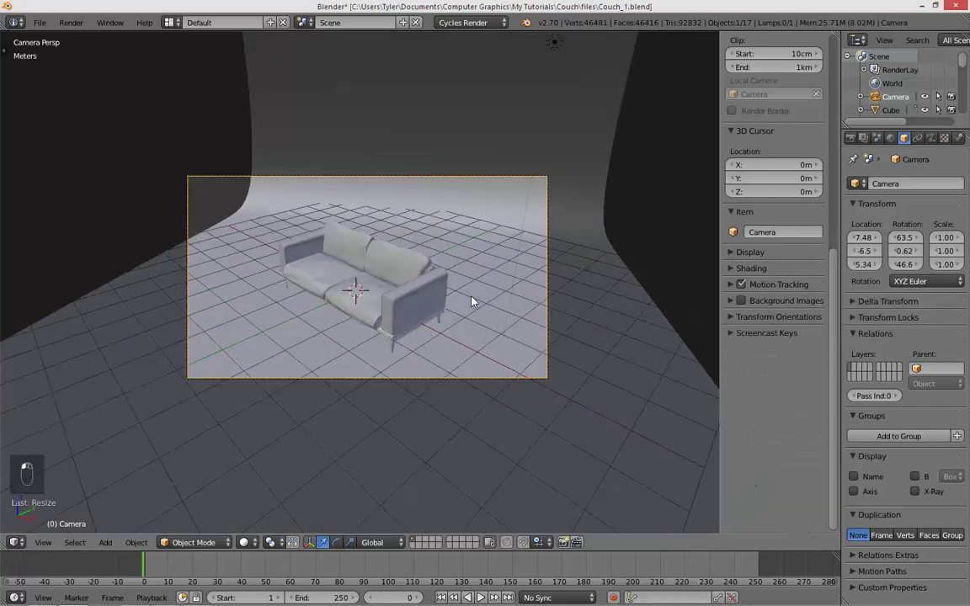
# - Look through the camera and fly it closer and lower toward the couch
pyautogui.press('KP_0')
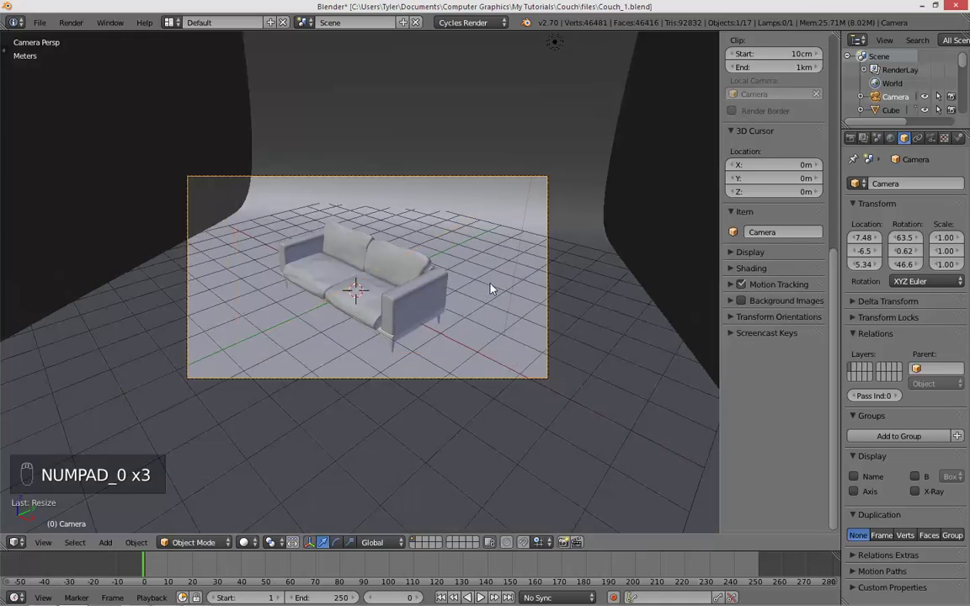
pyautogui.press('shift+f')
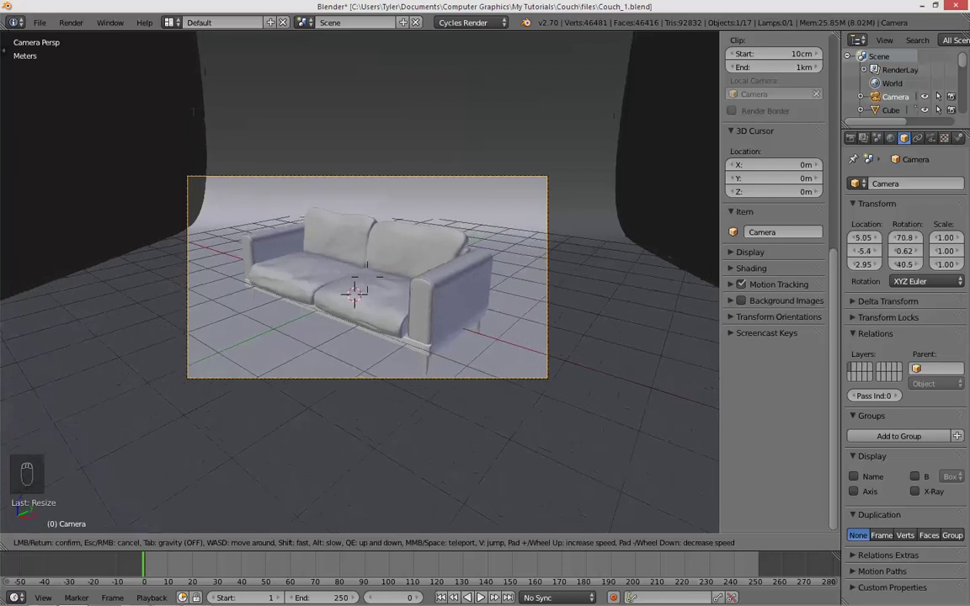
pyautogui.click(429, 250)
pyautogui.press('e')
pyautogui.press('z')
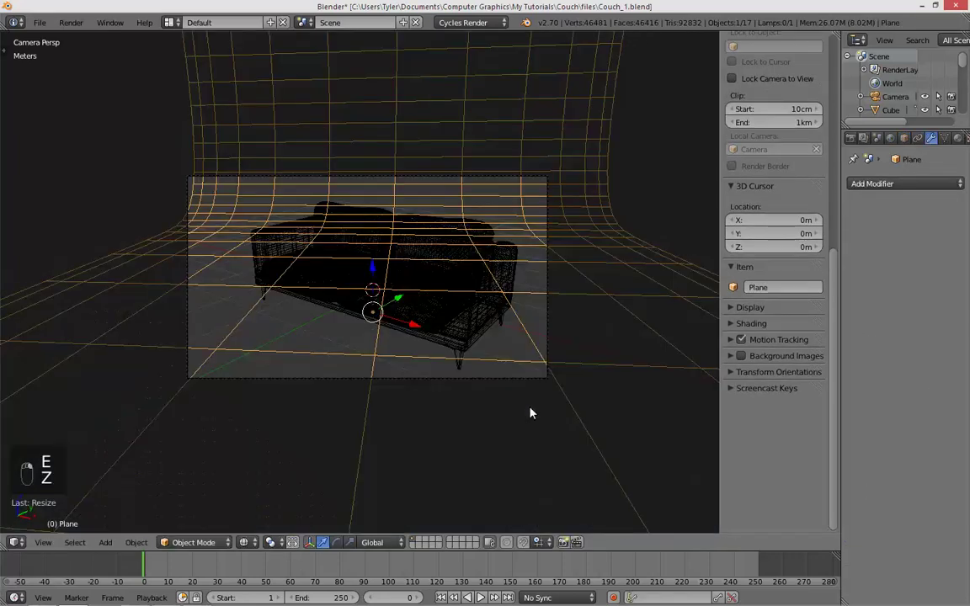
pyautogui.press('r')
pyautogui.press('a')
pyautogui.press('z')
pyautogui.press('shift+f')
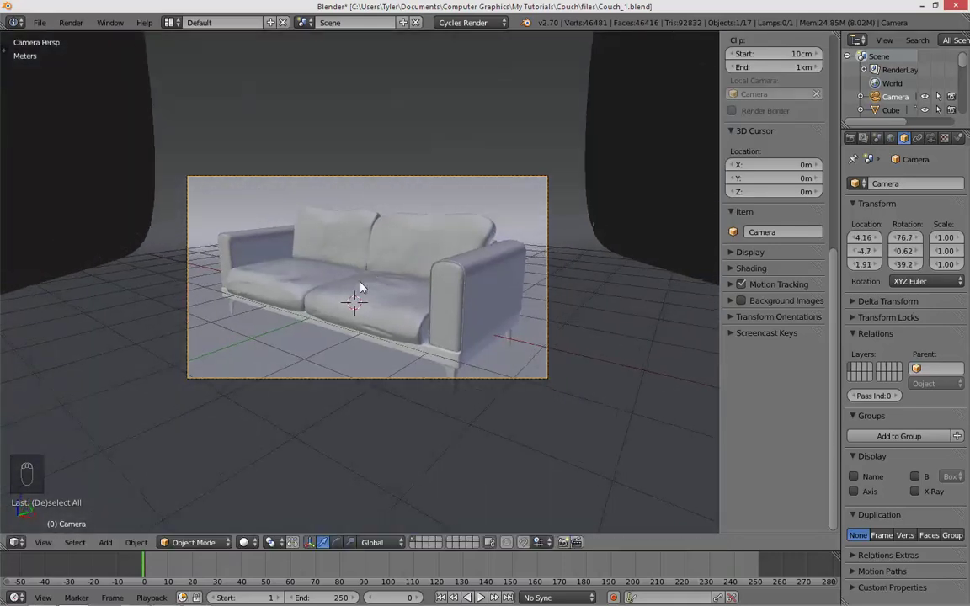
# - Fly the camera again to fine-tune the framing so the couch sits centred
pyautogui.press('shift+f')
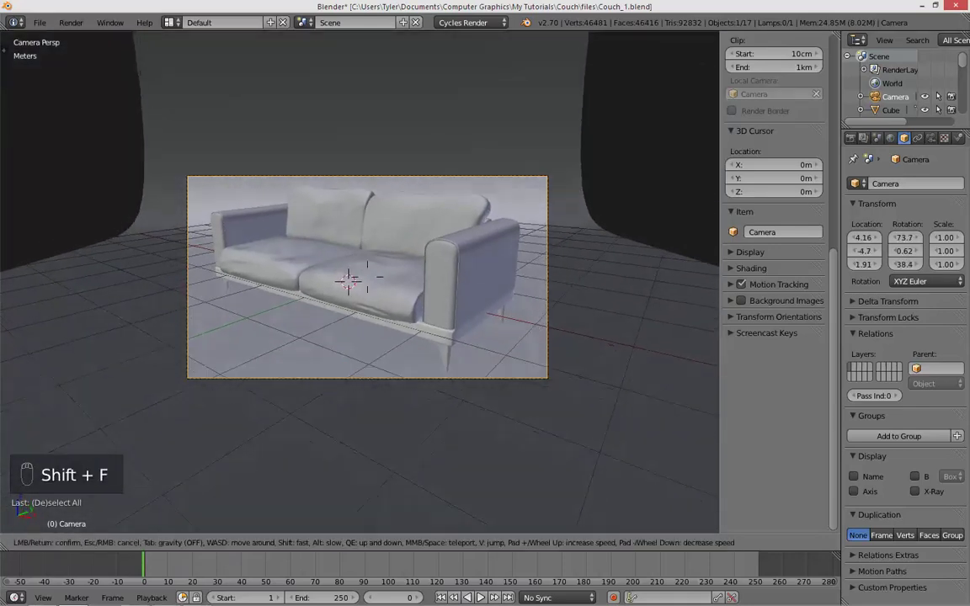
pyautogui.press('a')
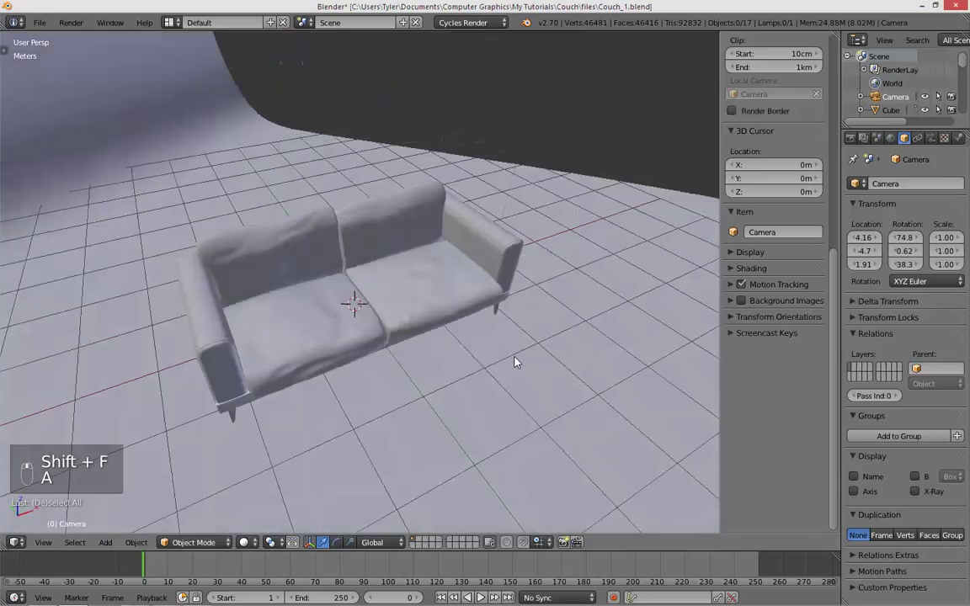
pyautogui.press('KP_0')
pyautogui.press('shift+f')
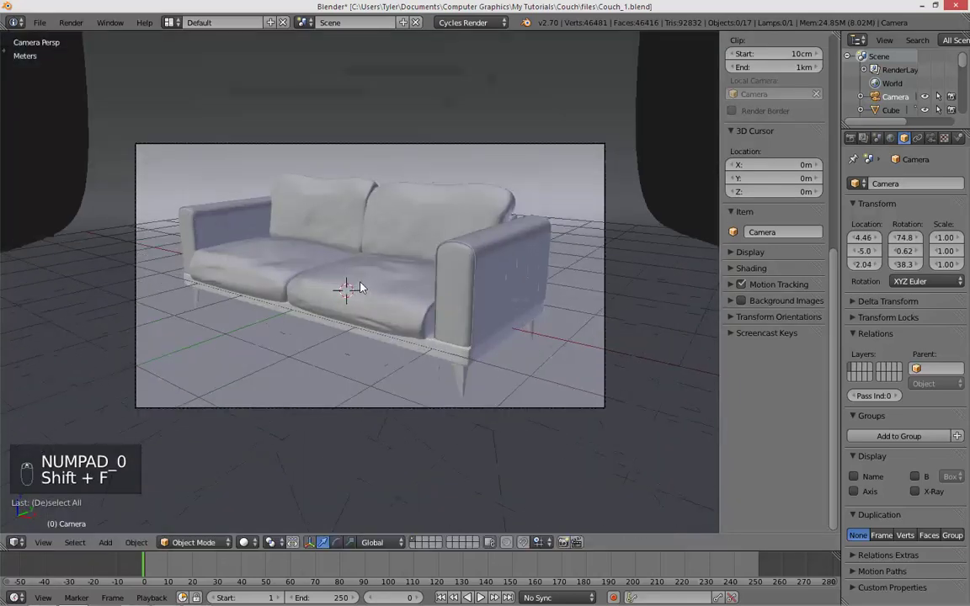
pyautogui.press('shift+f')
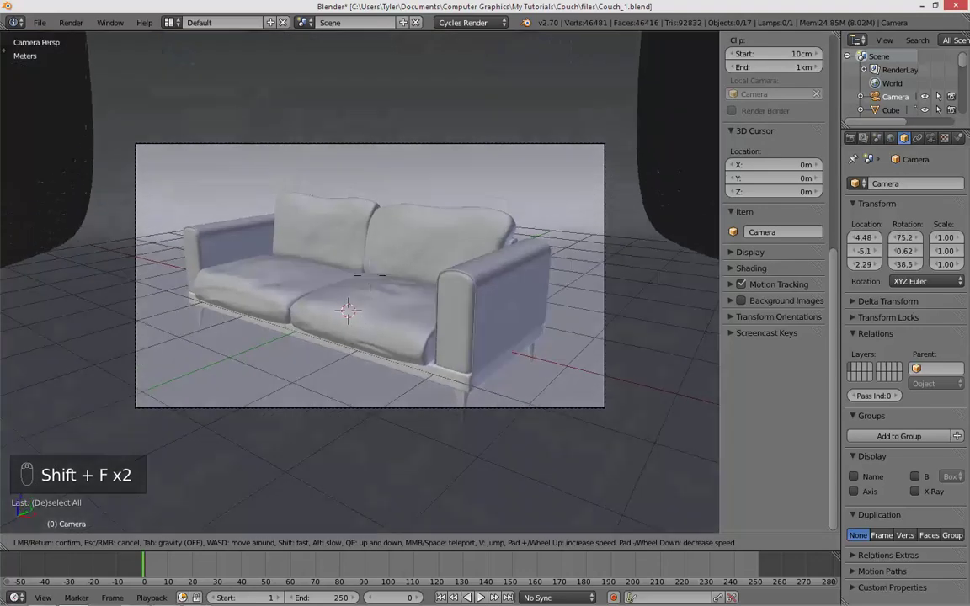
# - Add a plane as a light panel and move, rotate and scale it into place above the couch
pyautogui.press('a')
pyautogui.press('a')
pyautogui.press('shift+a')
pyautogui.press('KP_3')
pyautogui.press('z')
pyautogui.press('g')
pyautogui.press('r')
pyautogui.press('g')
pyautogui.press('s')
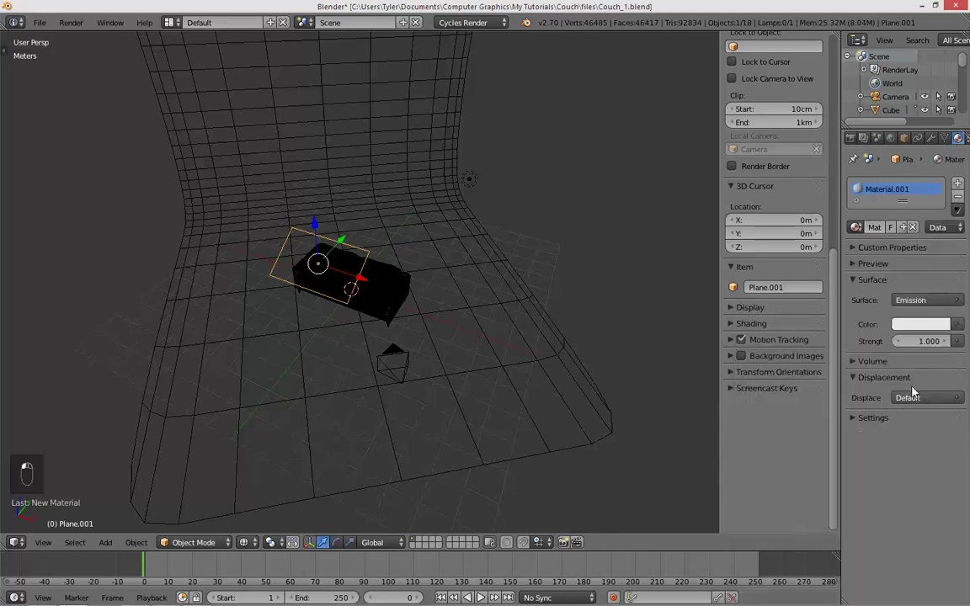
# - Preview the emission-lit couch through the camera in rendered shading, then leave the preview
pyautogui.press('KP_0')
pyautogui.press('shift+b')
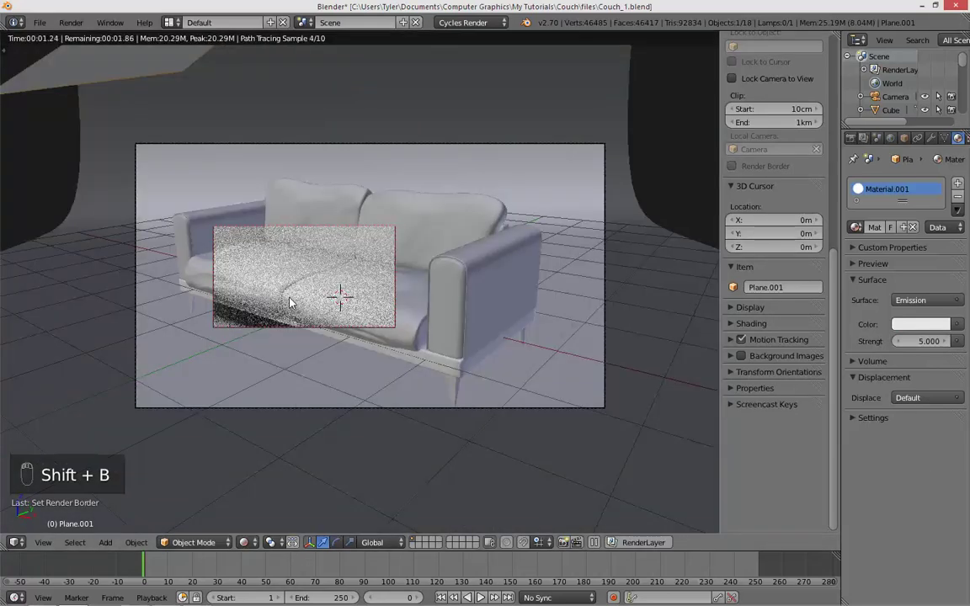
pyautogui.press('shift+b')
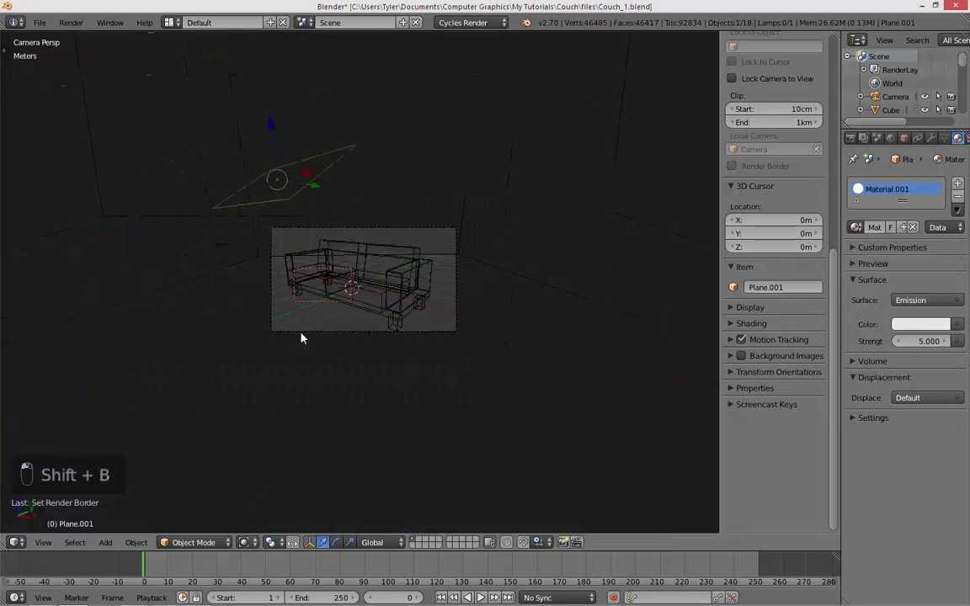
# - Leave the camera preview and select the camera and helper objects around the couch
pyautogui.press('z')
pyautogui.press('a')
pyautogui.press('z')
pyautogui.press('KP_0')
pyautogui.press('shift+b')
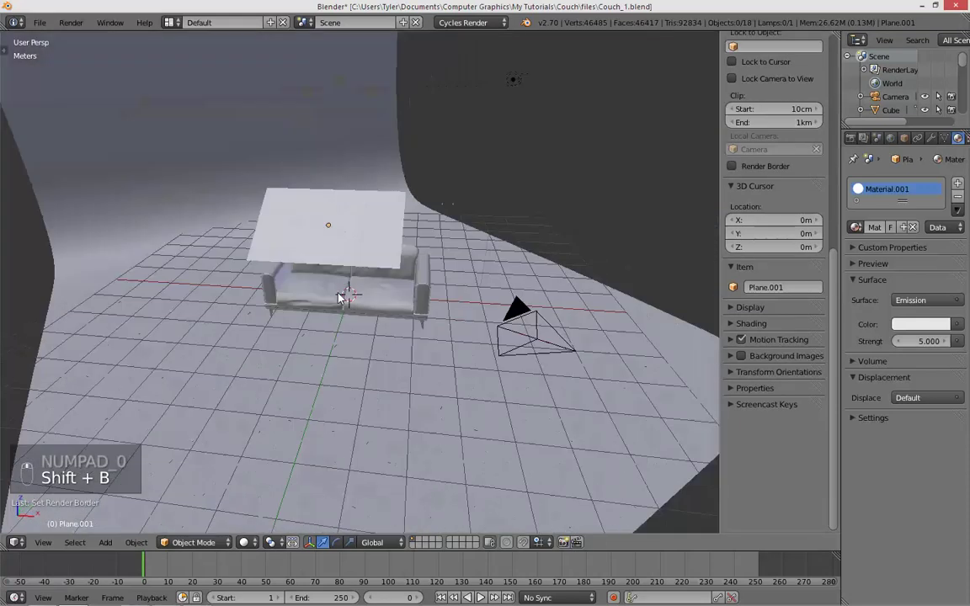
pyautogui.middleClick(356, 300)
pyautogui.rightClick(301, 120)
pyautogui.middleClick(404, 264)
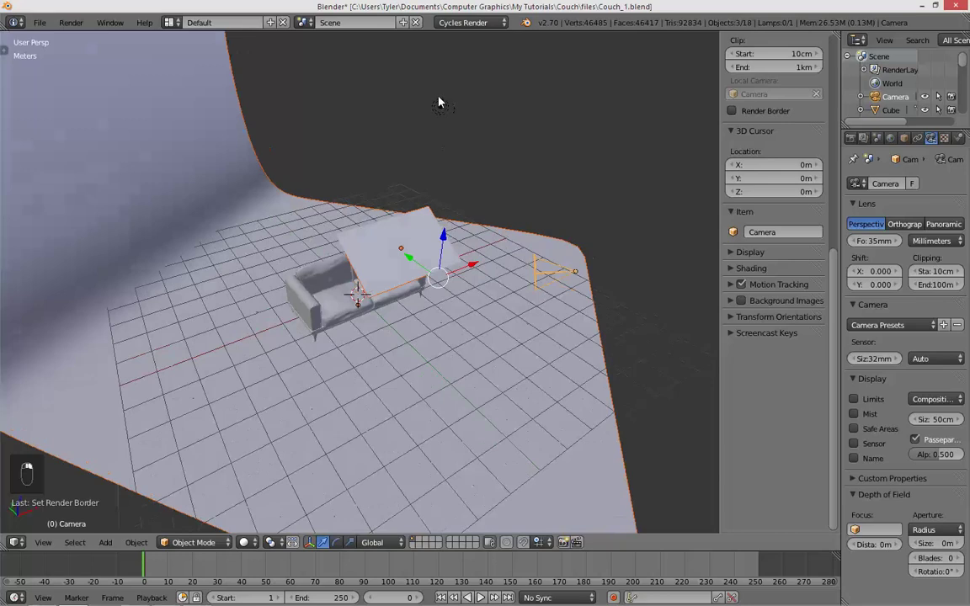
pyautogui.press('x')
pyautogui.middleClick(446, 303)
pyautogui.press('z')
pyautogui.press('z')
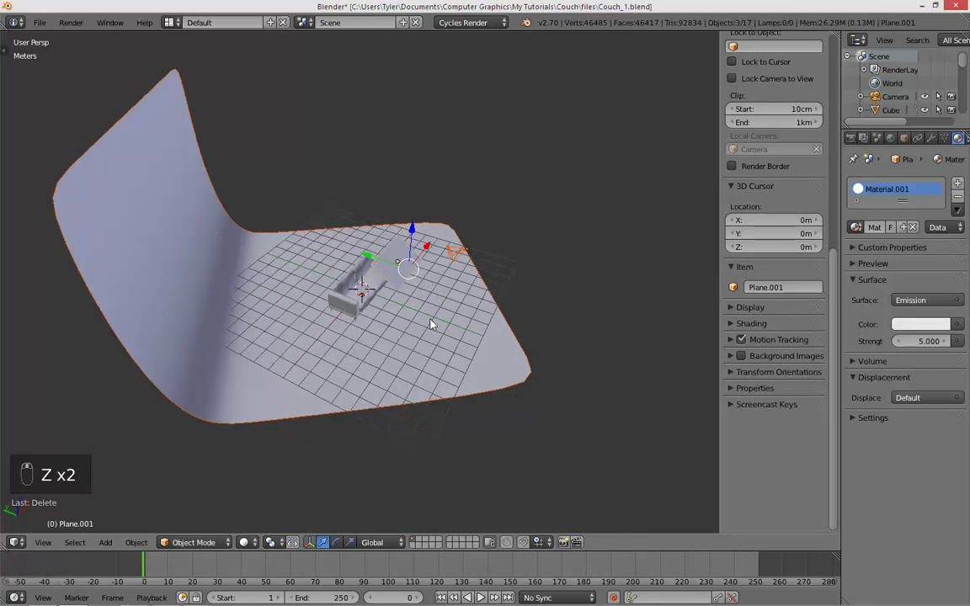
# - Send the backdrop, camera and light plane to other layers with M so only the couch shows
pyautogui.press('m')
pyautogui.press('2')
pyautogui.press('1')
pyautogui.press('2')
pyautogui.press('3')
pyautogui.press('4')
pyautogui.press('m')
pyautogui.press('1')
pyautogui.press('2')
pyautogui.press('1')
pyautogui.press('m')
pyautogui.press('3')
pyautogui.press('1')
pyautogui.press('2')
pyautogui.press('1')
pyautogui.press('a')
pyautogui.press('a')
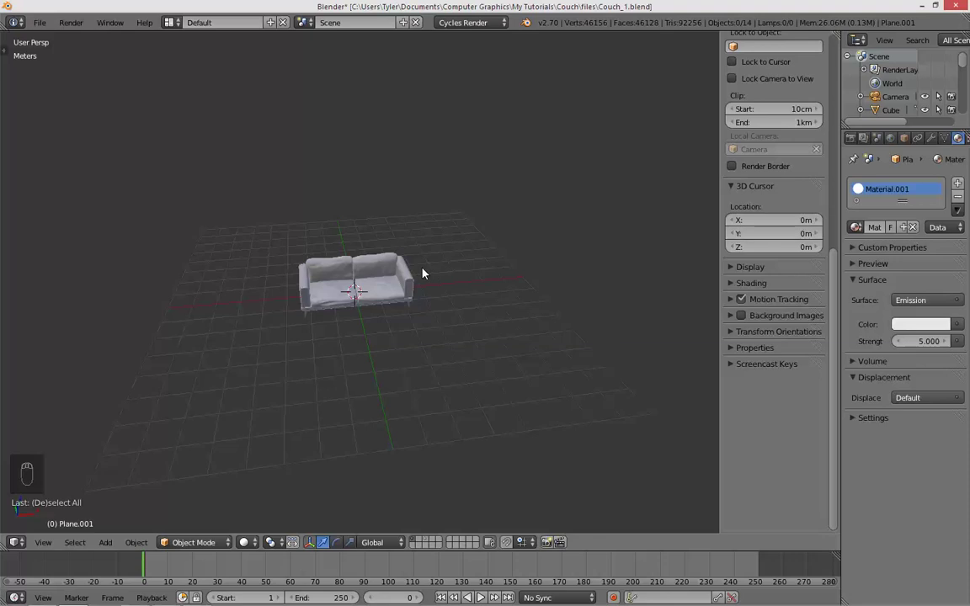
# - Select the armrest object Cube.004 and move it onto its own layer
pyautogui.moveTo(352, 270); pyautogui.dragTo(392, 289)
pyautogui.press('KP_1')
pyautogui.middleClick(392, 290)
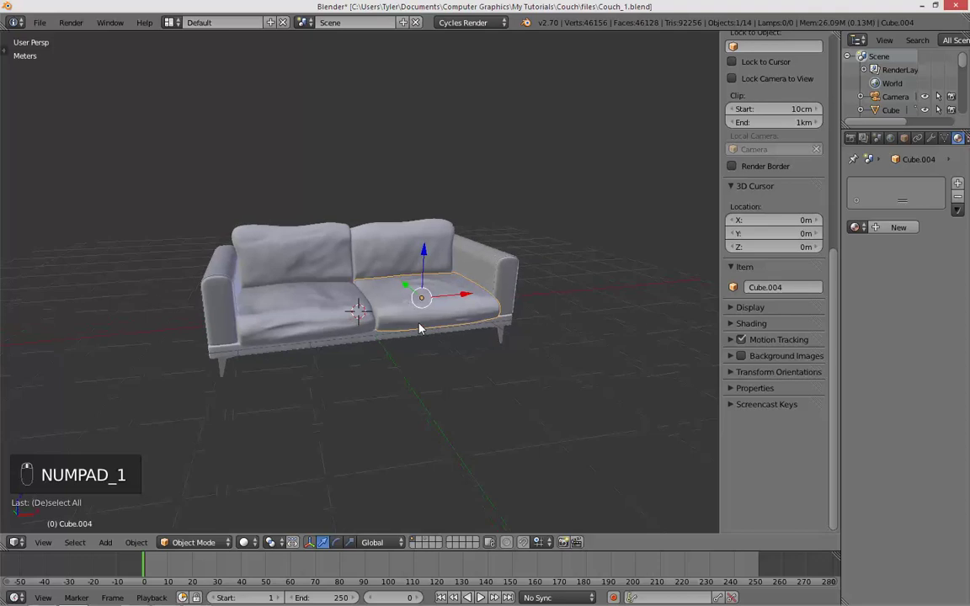
pyautogui.press('a')
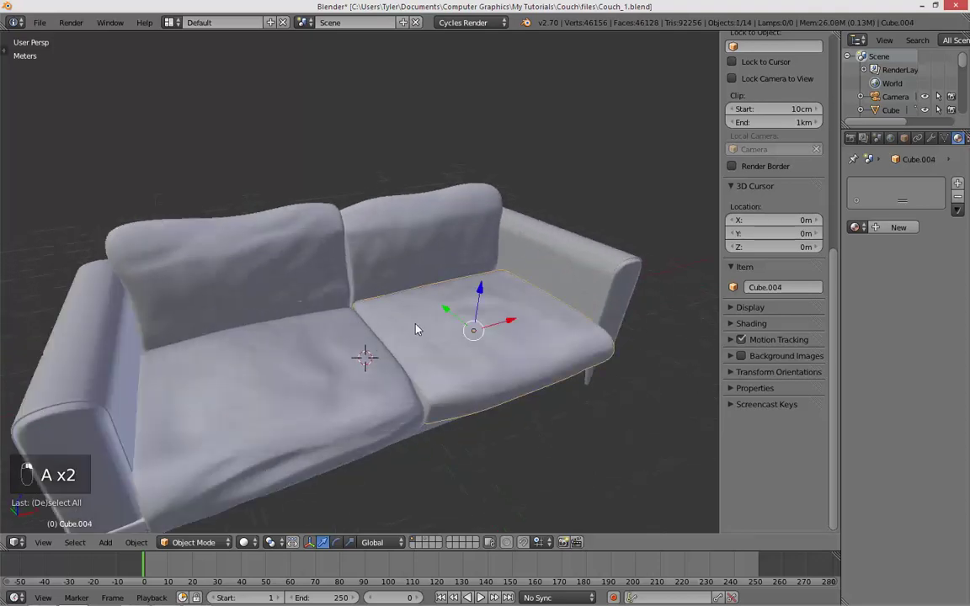
pyautogui.press('m')
pyautogui.press('1')
pyautogui.press('2')
pyautogui.press('z')
pyautogui.press('1')
pyautogui.press('m')
# - Show only the armrest's layer and enter Edit Mode on Cube.004's mesh
pyautogui.press('m')
pyautogui.press('2')
pyautogui.press('z')
pyautogui.press('a')
pyautogui.press('1')
pyautogui.press('2')
pyautogui.press('Tab')
# - Mark seams along the arm piece's edge loops via Ctrl+E and split the 3D view into two areas
pyautogui.press('a')
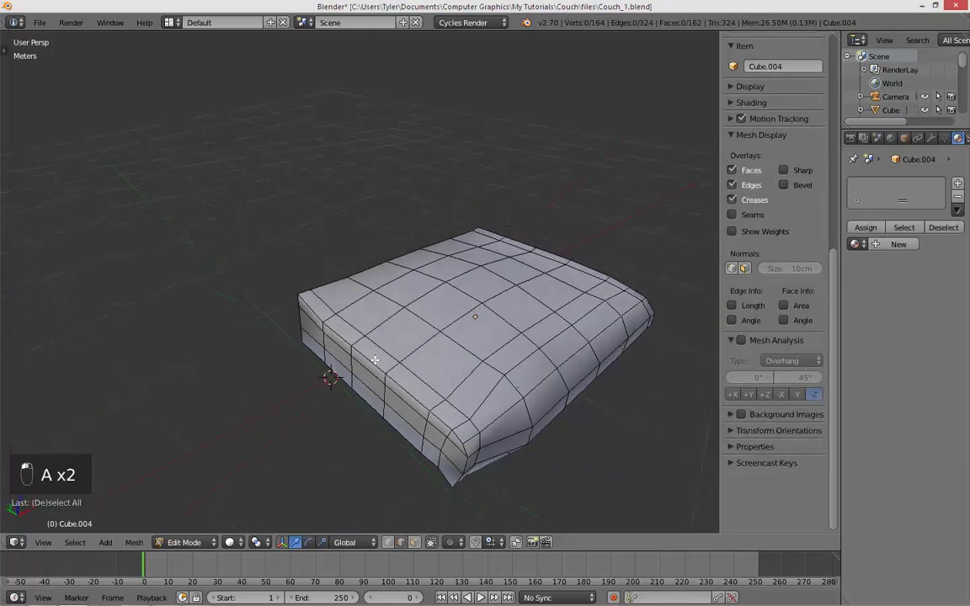
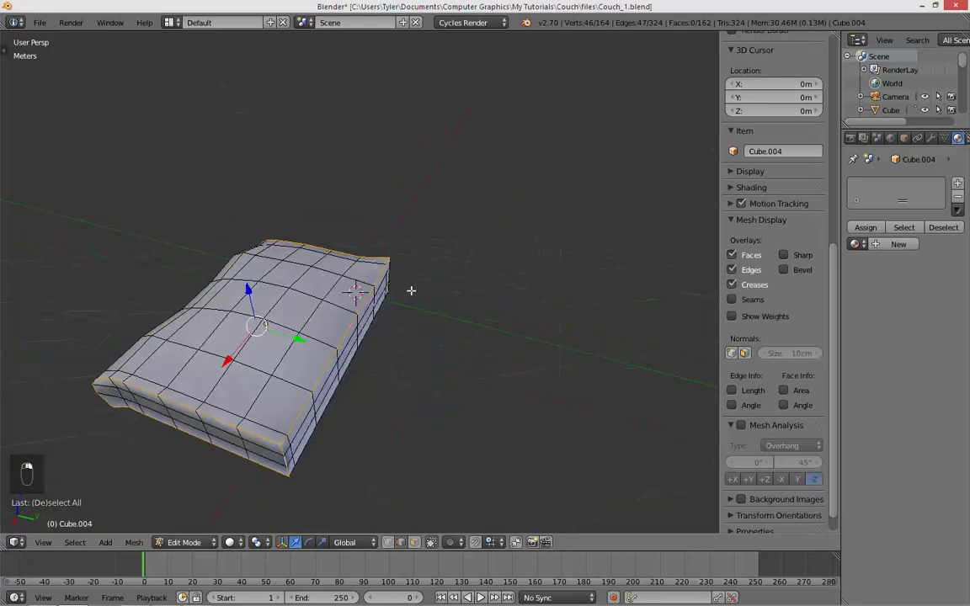
pyautogui.press('ctrl+z')
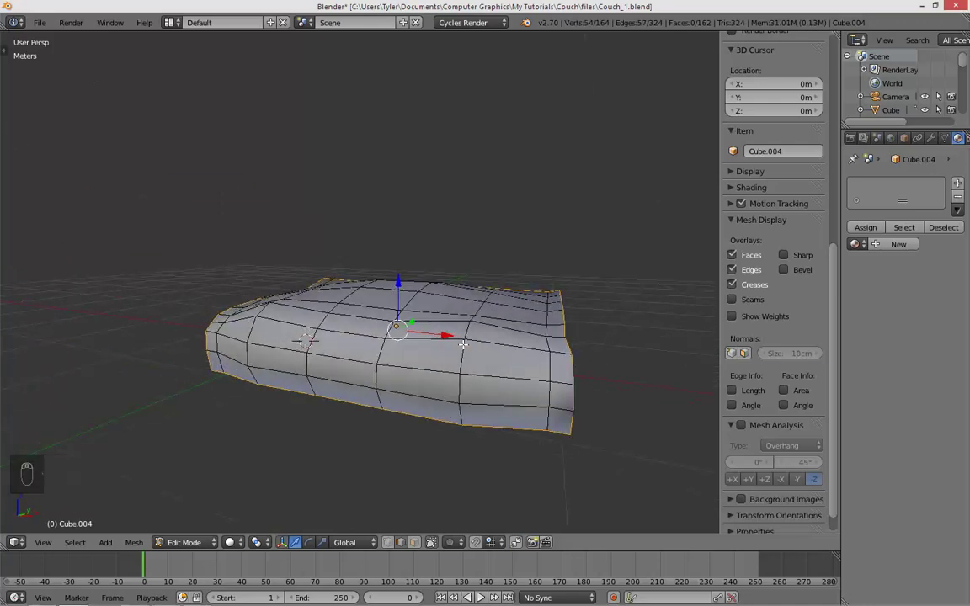
pyautogui.press('ctrl+e')
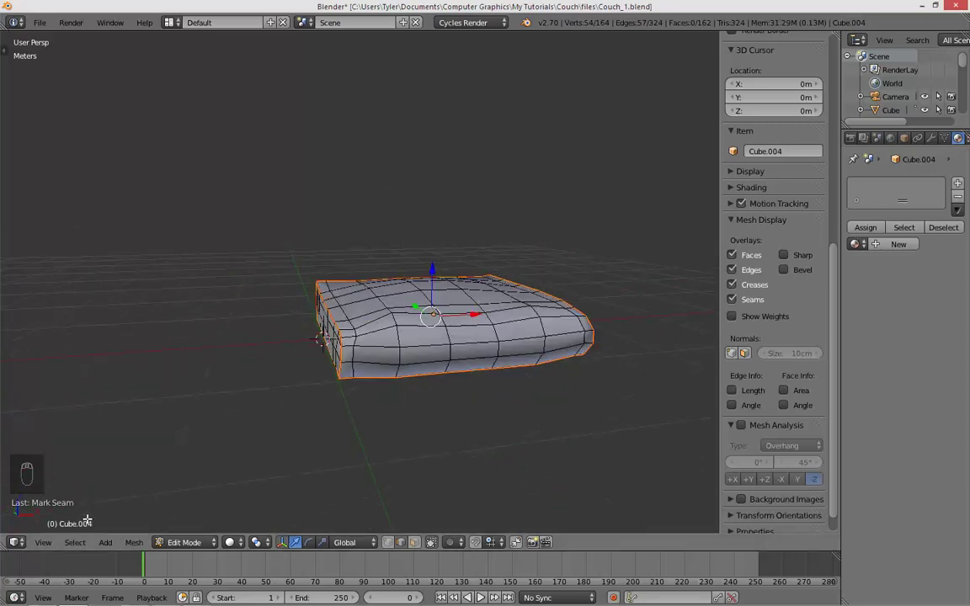
# - Make the left area a UV/Image Editor and give Cube.004 a new material coloured by an Image Texture
pyautogui.press('t')
pyautogui.press('t')
pyautogui.press('n')
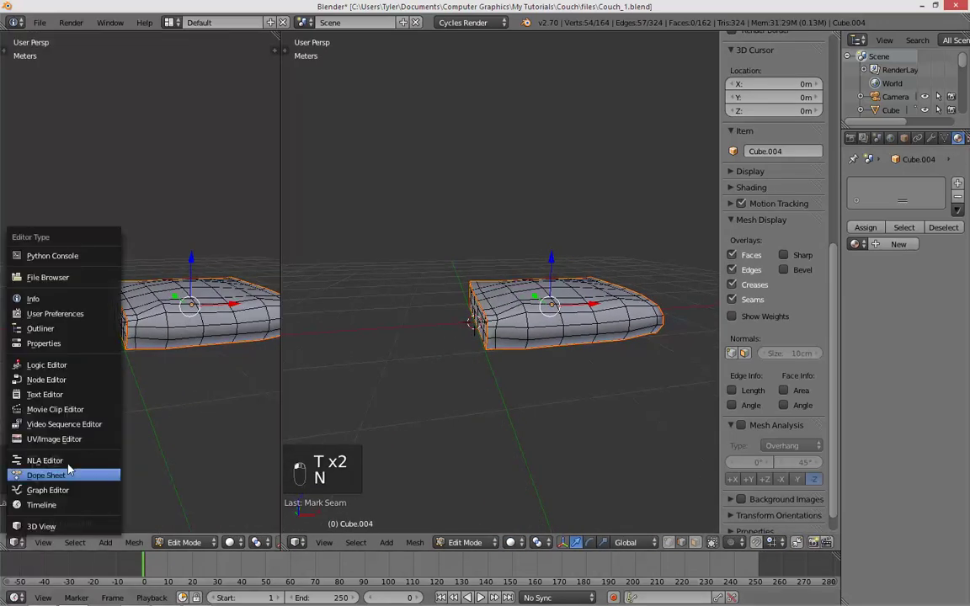
pyautogui.middleClick(163, 476)
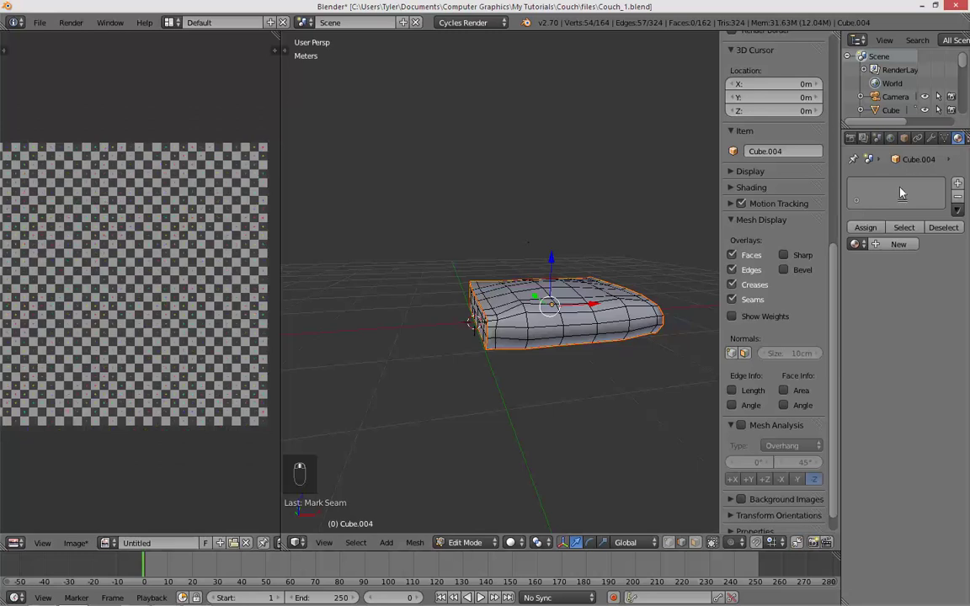
pyautogui.click(891, 248)
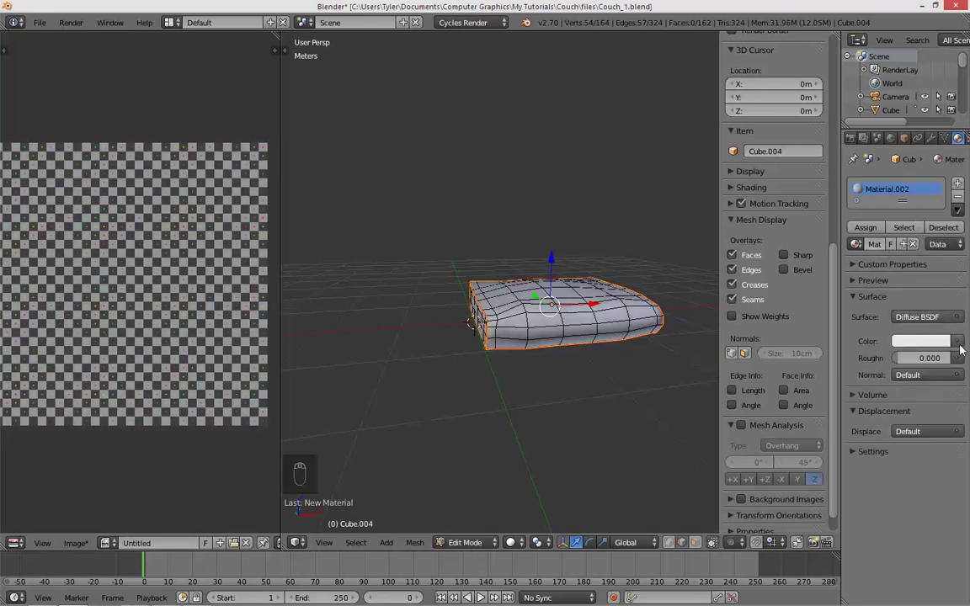
pyautogui.middleClick(695, 263)
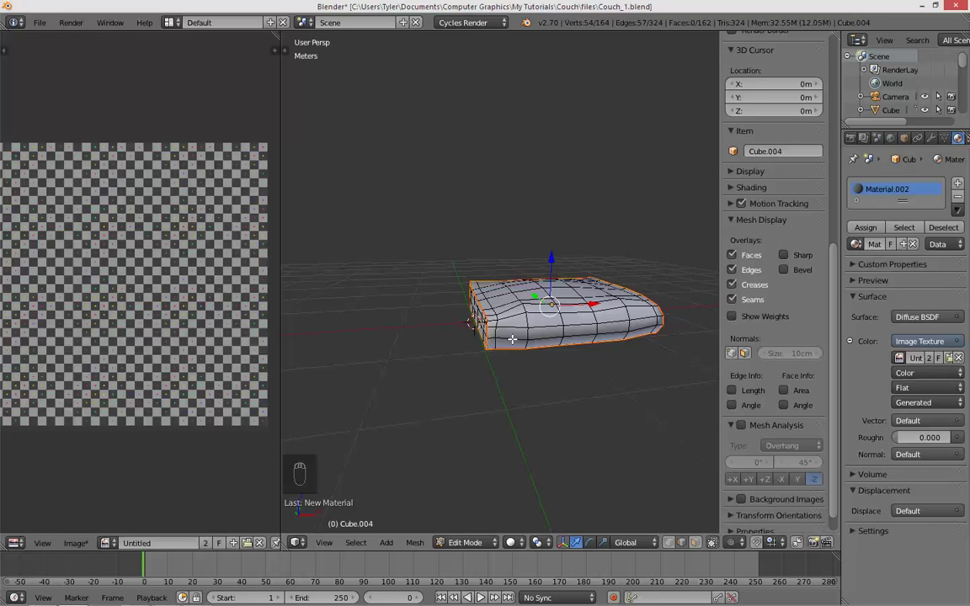
# - Select the whole cushion mesh, unwrap it into UV islands and preview the checker texture on it
pyautogui.press('Tab')
pyautogui.press('Tab')
pyautogui.press('a')
pyautogui.press('a')
pyautogui.press('u')
pyautogui.press('a')
pyautogui.press('a')
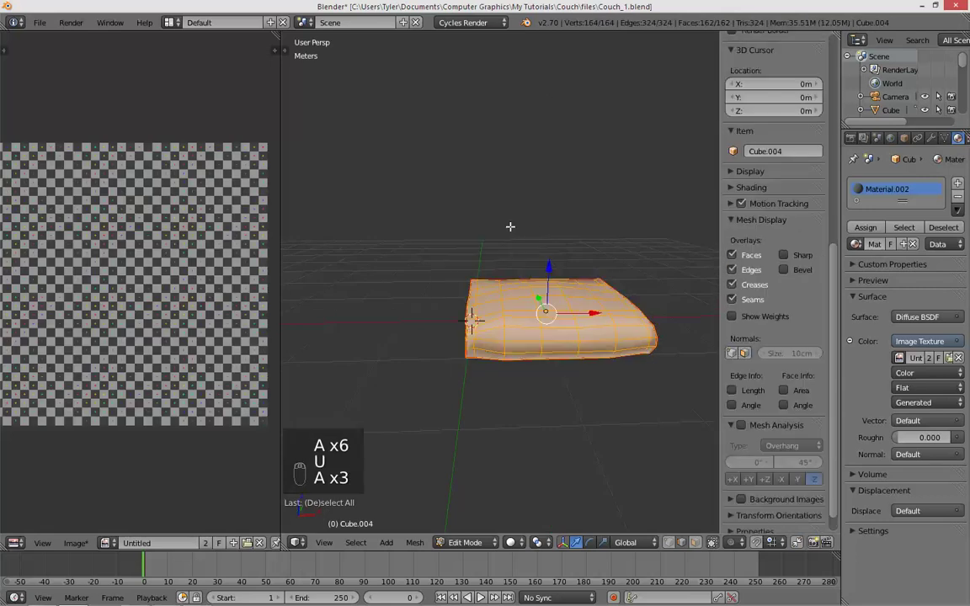
pyautogui.press('u')
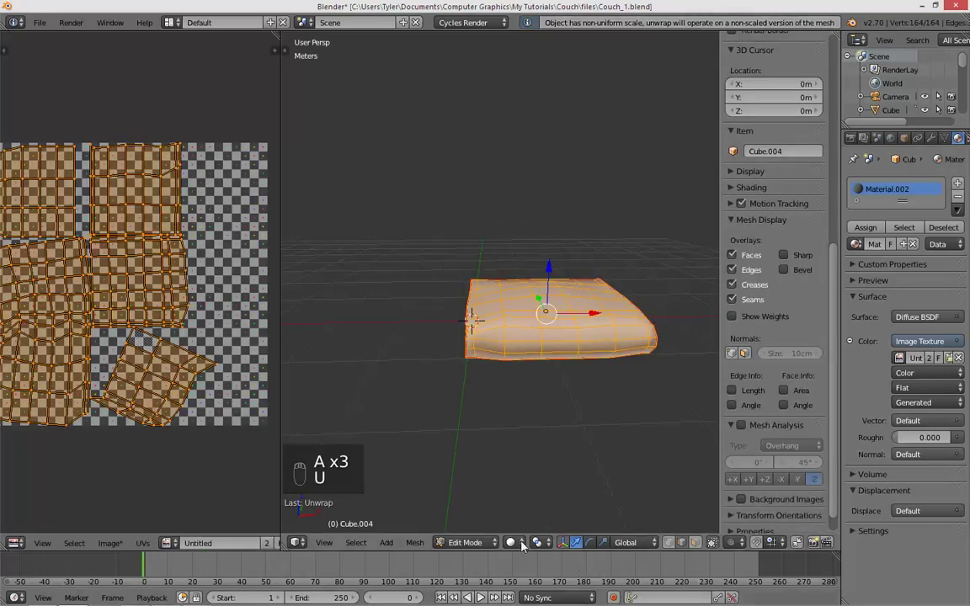
pyautogui.press('a')
pyautogui.press('Tab')
pyautogui.press('a')
pyautogui.press('a')
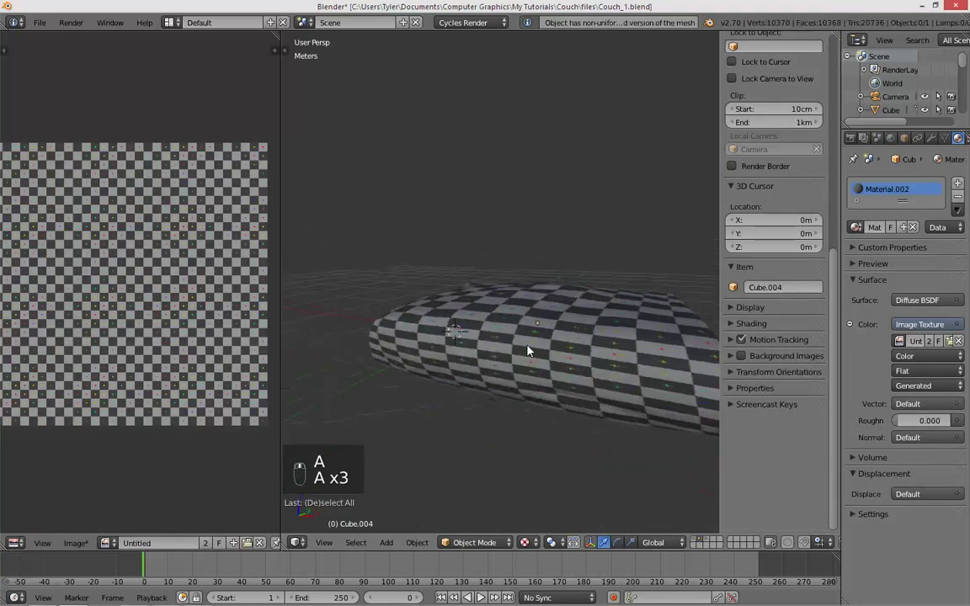
# - Mark additional seams with Ctrl+E and re-unwrap the cushion so the islands lay out cleanly
pyautogui.press('Tab')
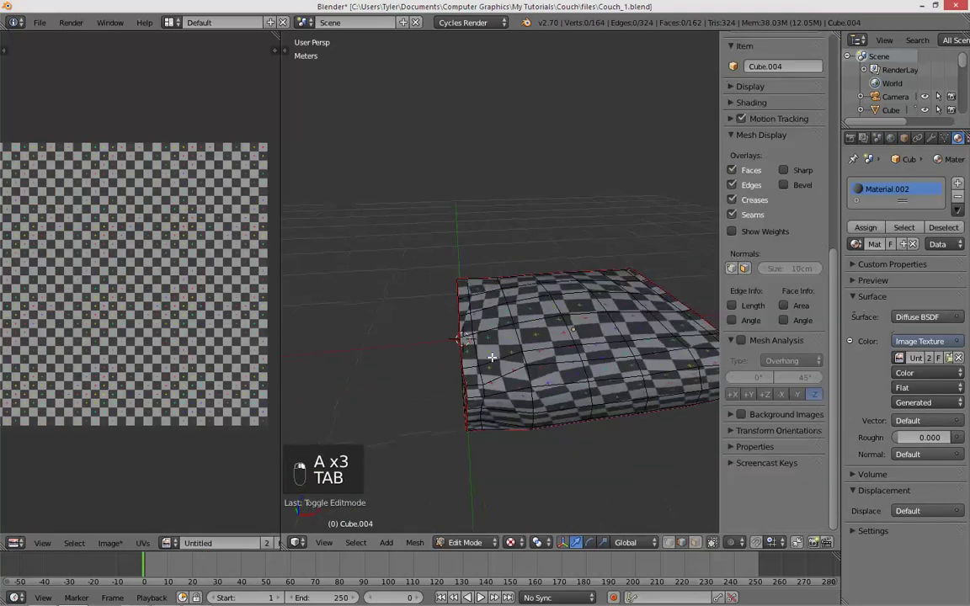
pyautogui.press('a')
pyautogui.press('a')
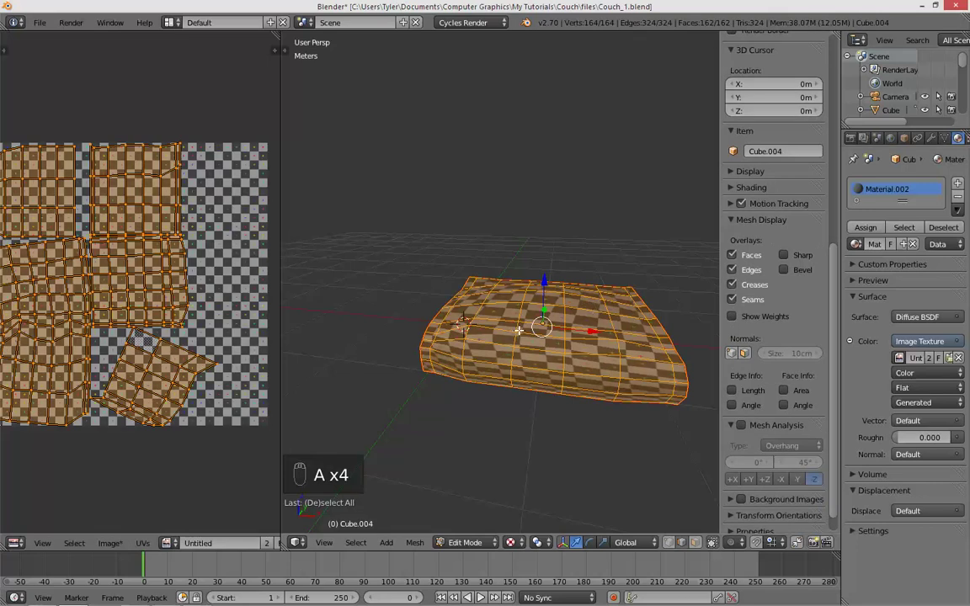
pyautogui.press('ctrl+e')
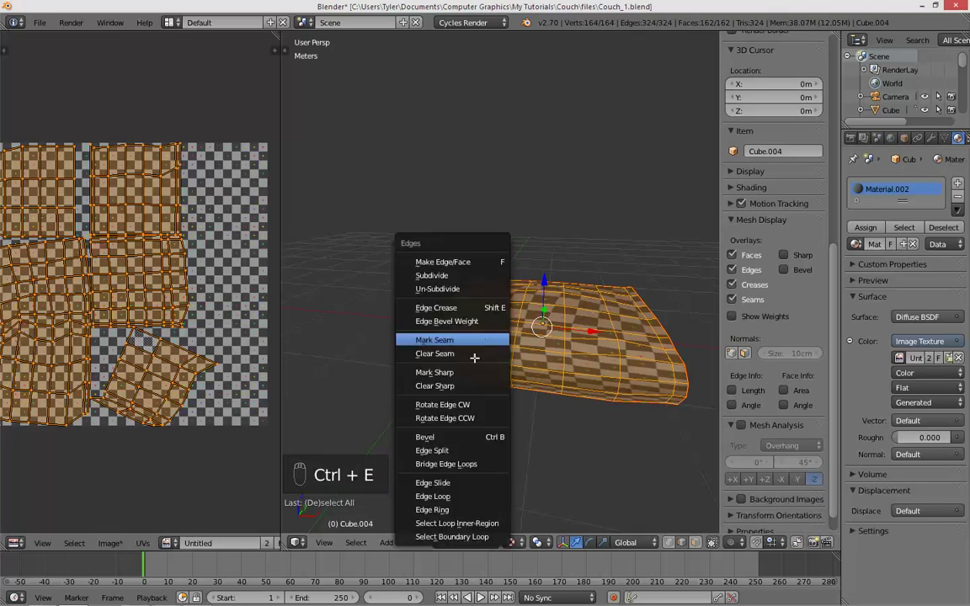
pyautogui.press('Tab')
pyautogui.press('Tab')
pyautogui.press('u')
pyautogui.press('Tab')
pyautogui.press('Tab')
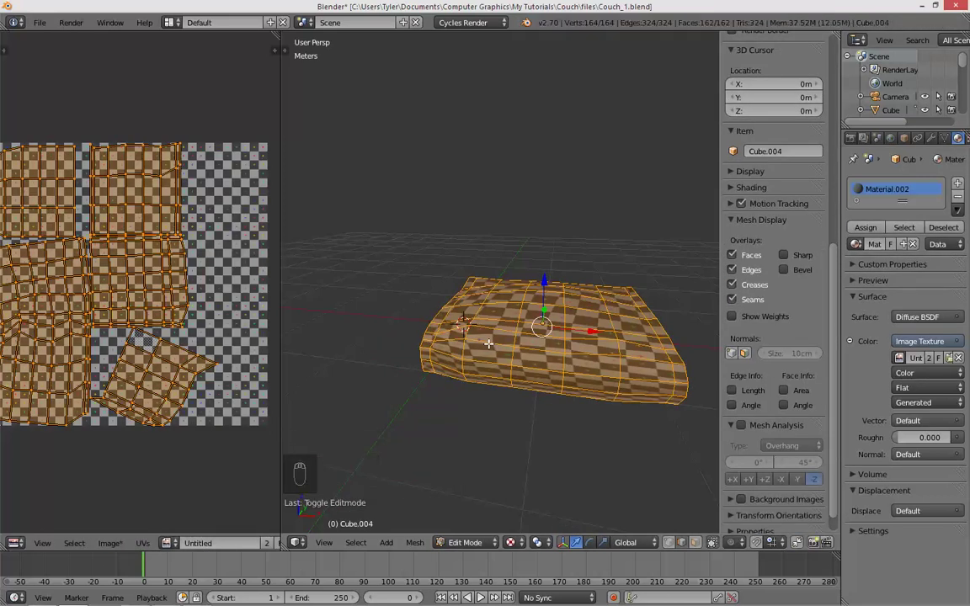
pyautogui.press('a')
pyautogui.press('a')
pyautogui.press('u')
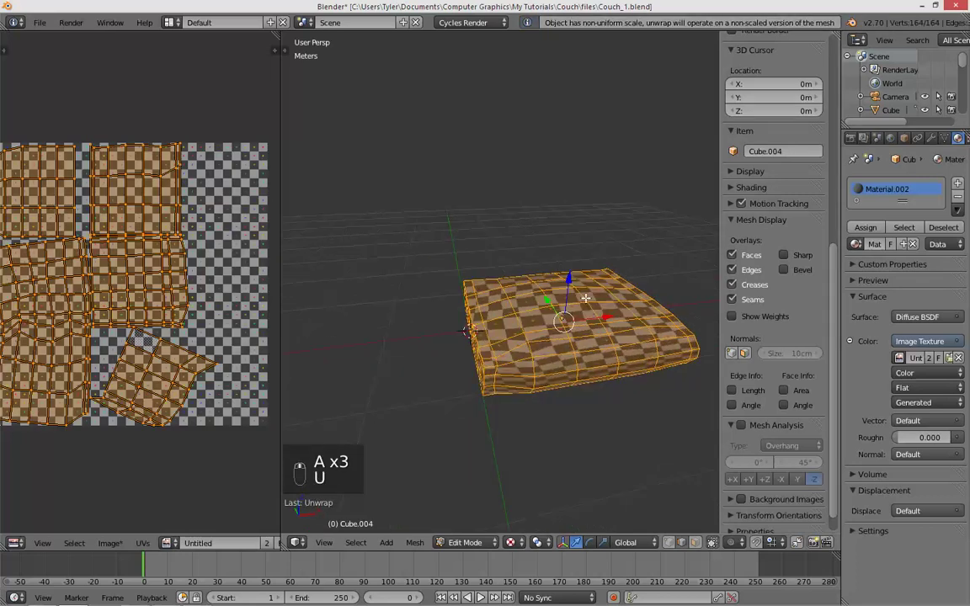
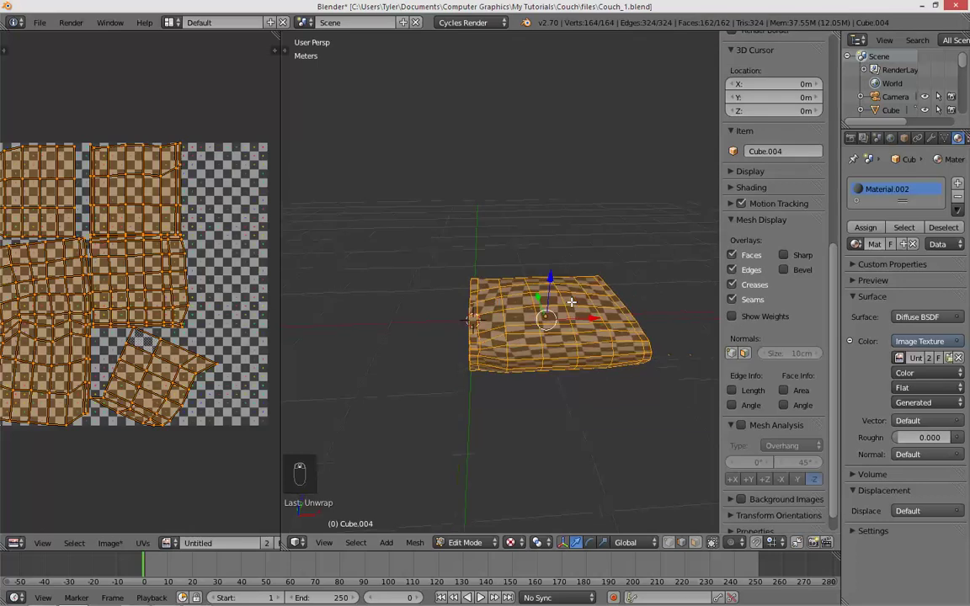
# - Unwrap once more and check the checker texture across the cushion from Object Mode
pyautogui.press('Tab')
pyautogui.press('a')
pyautogui.press('a')
pyautogui.press('u')
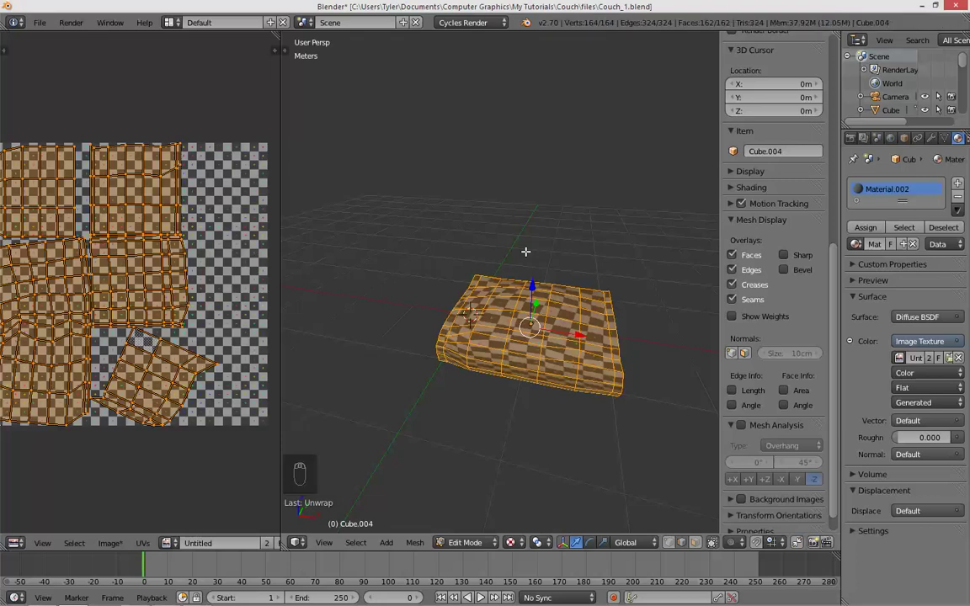
pyautogui.press('a')
pyautogui.press('Tab')
pyautogui.press('Tab')
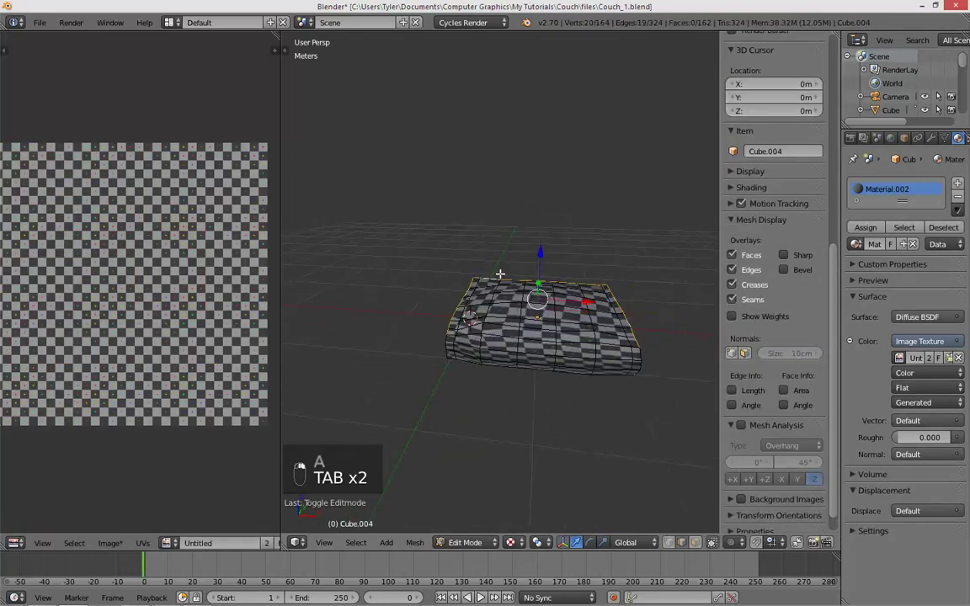
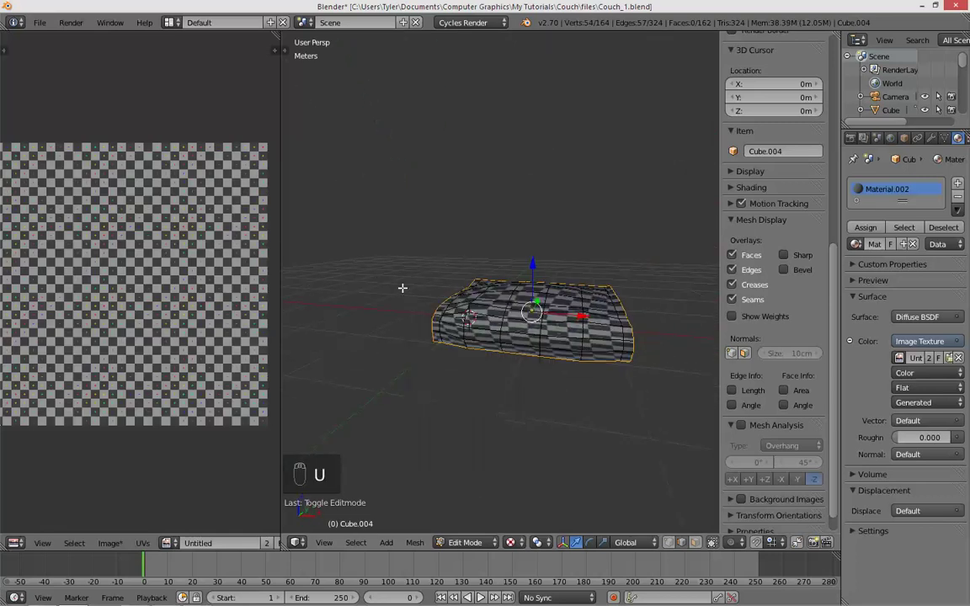
# - Scale the seat cushion's UV islands to twice their size so the checker pattern becomes finer
pyautogui.press('ctrl+r')
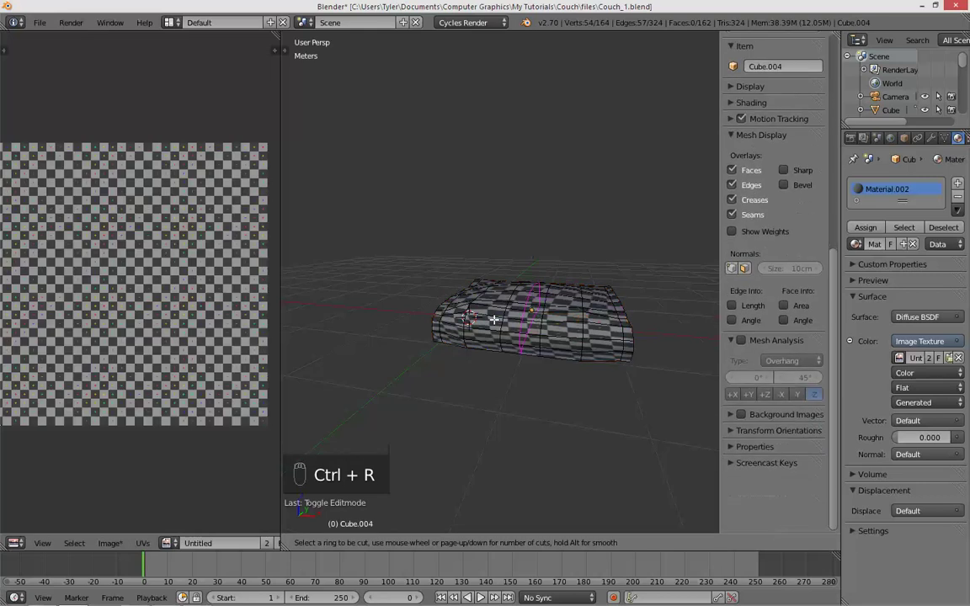
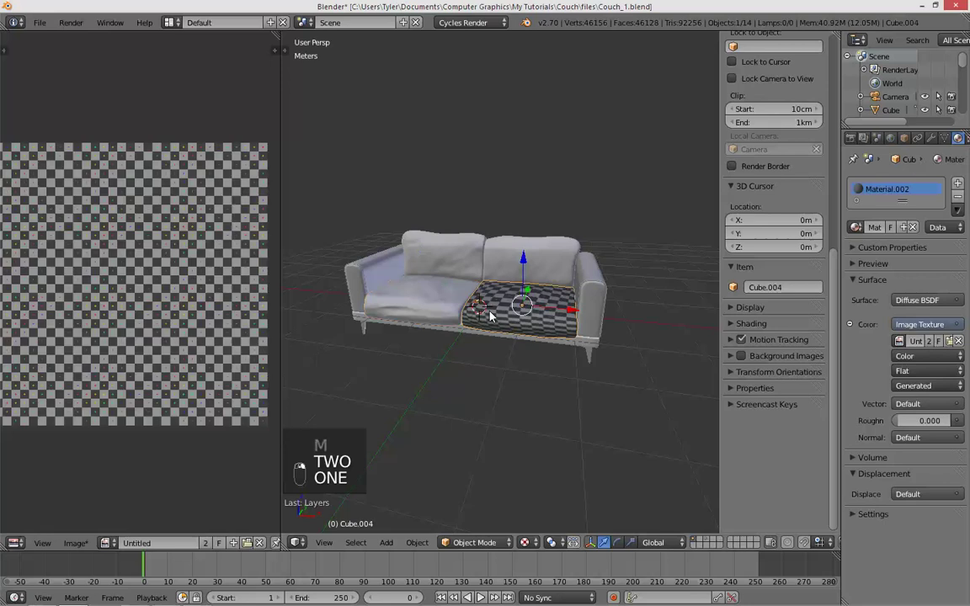
pyautogui.moveTo(492, 315); pyautogui.dragTo(465, 310)
pyautogui.press('Tab')
pyautogui.press('a')
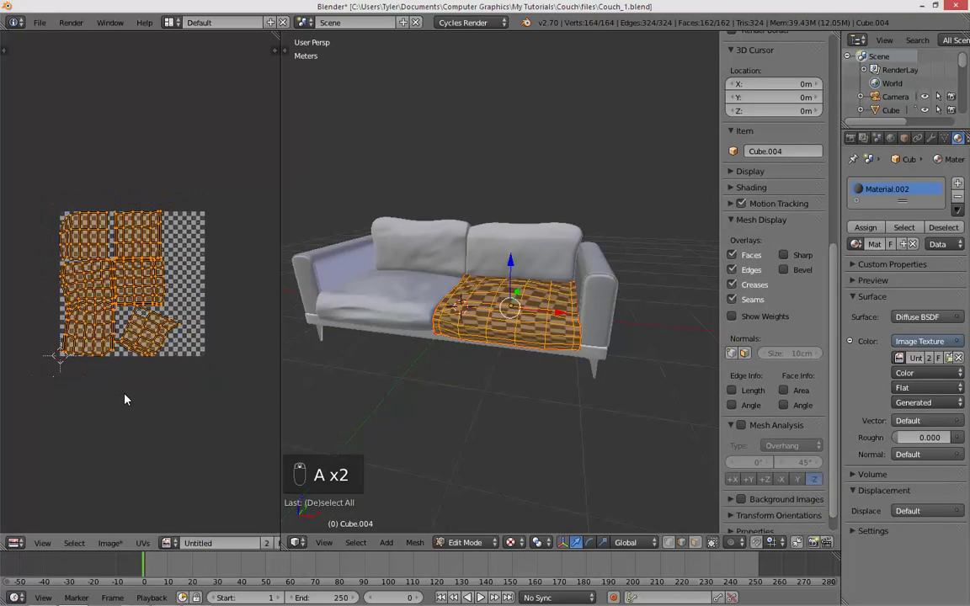
pyautogui.press('s')
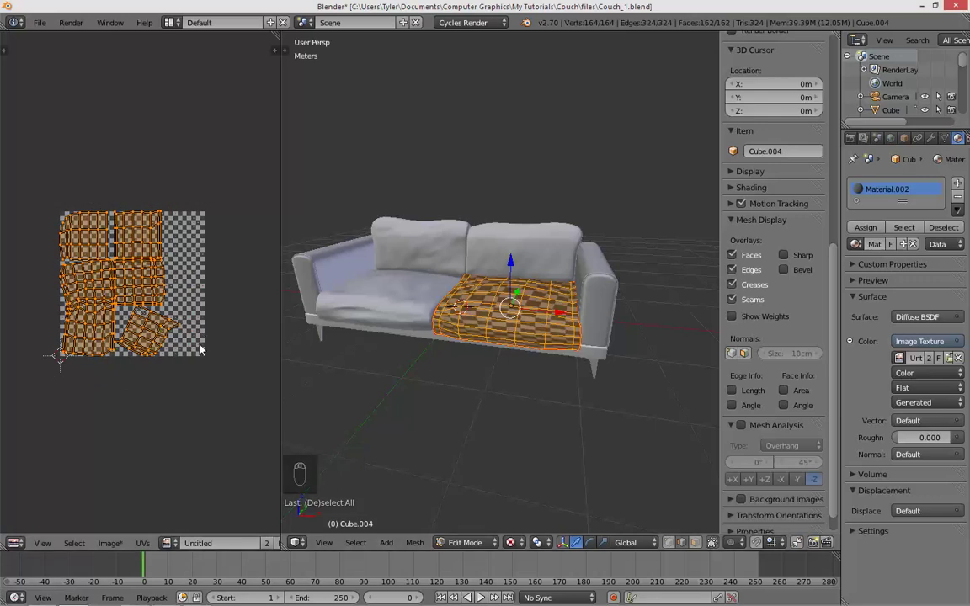
pyautogui.press('s')
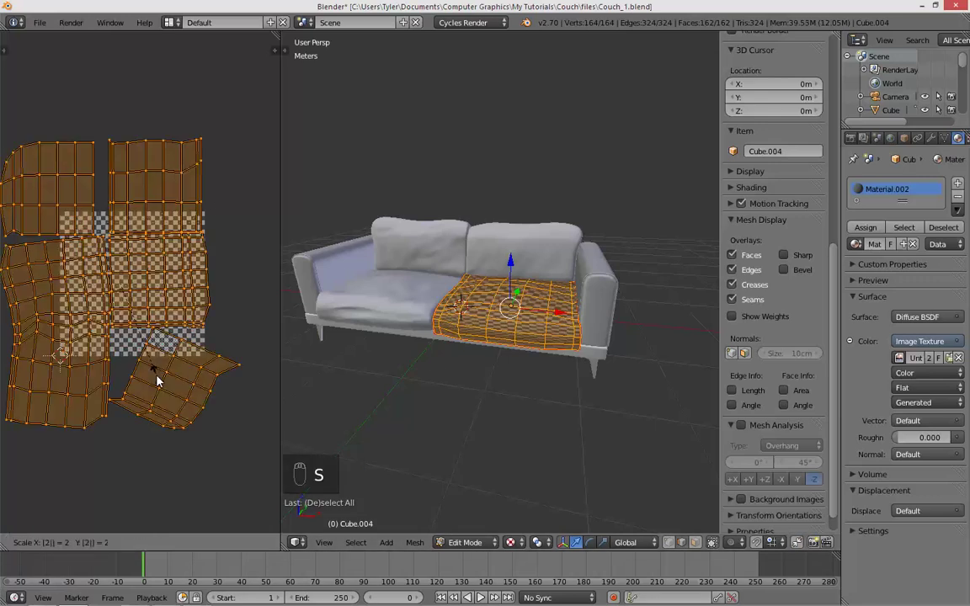
pyautogui.press('Tab')
pyautogui.press('a')
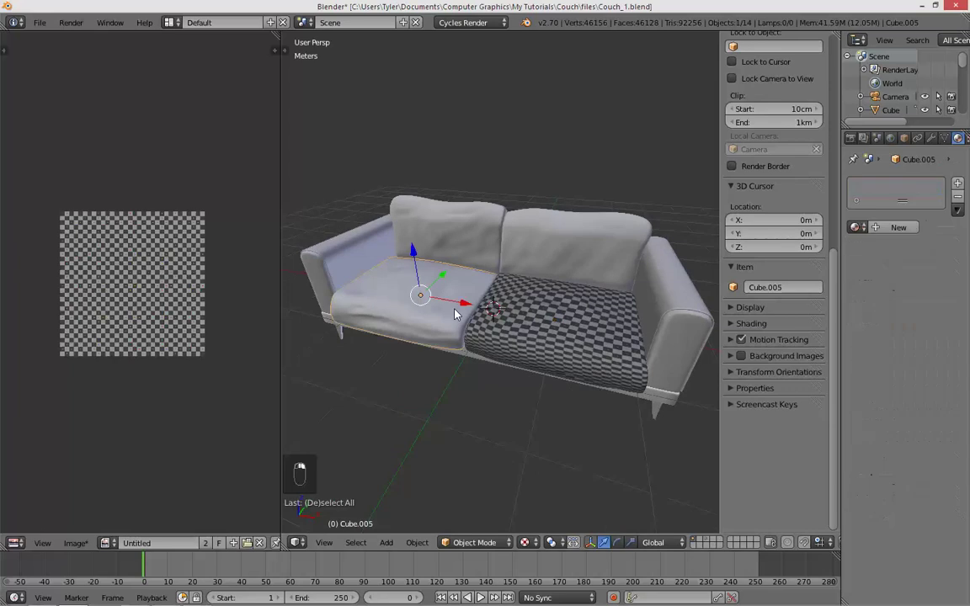
# - Link Material.002 to Cube.005, unwrap its whole mesh into UV islands and preview the checker
pyautogui.press('m')
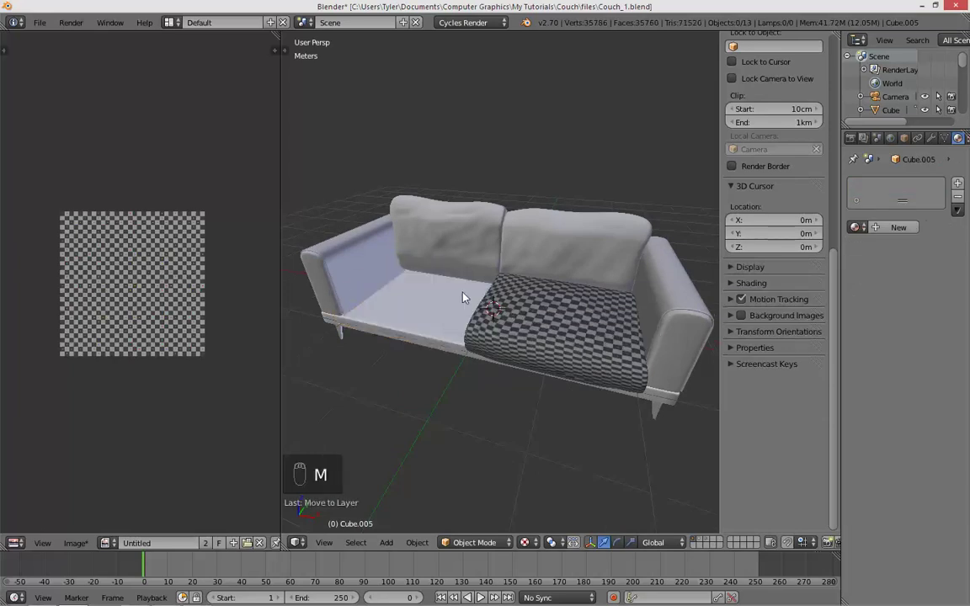
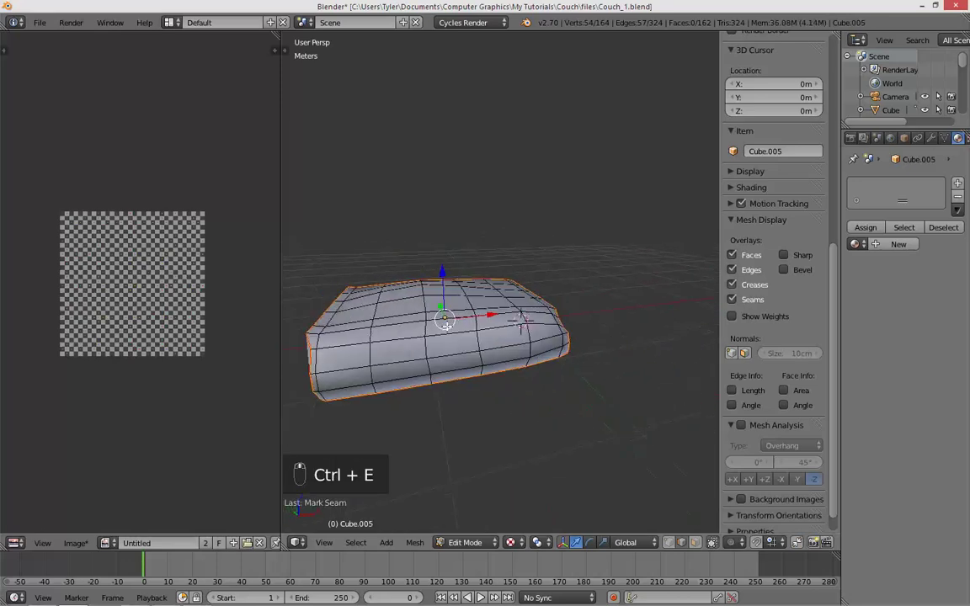
pyautogui.press('a')
pyautogui.press('a')
pyautogui.press('u')
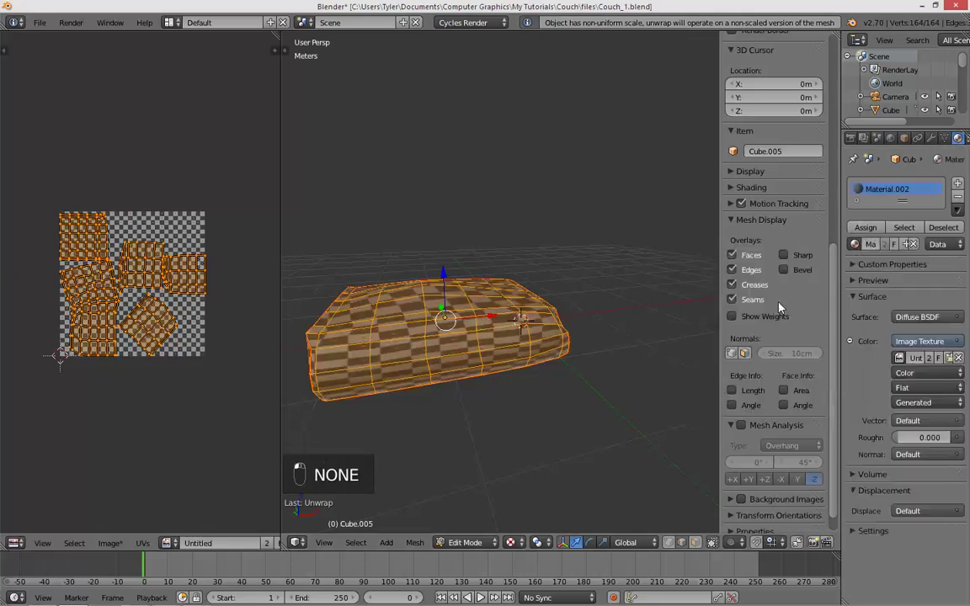
pyautogui.press('Tab')
pyautogui.press('a')
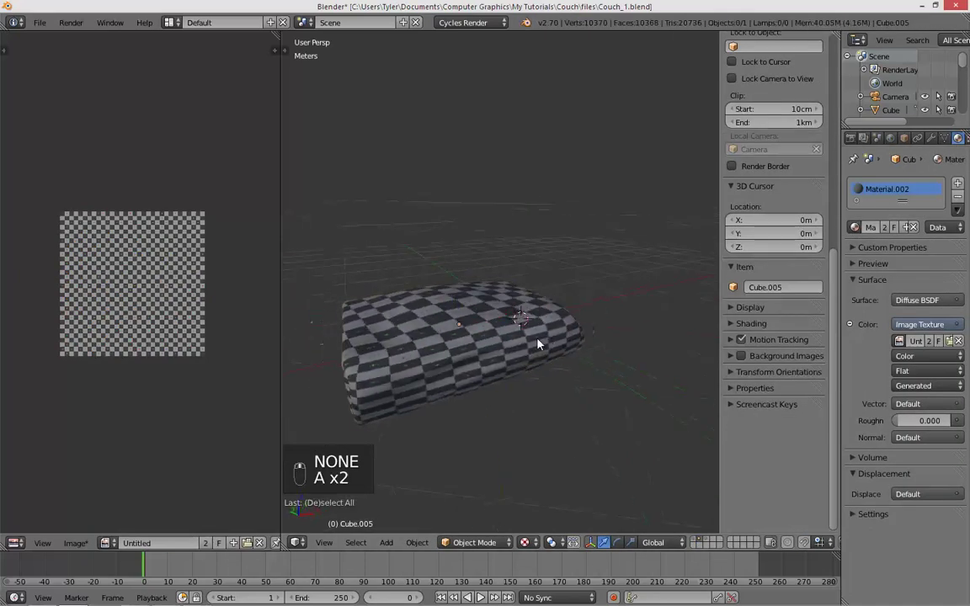
# - Select the back cushion piece Cube.006 ready for the same treatment
pyautogui.press('m')
pyautogui.click(555, 338)
pyautogui.press('1')
pyautogui.press('a')
pyautogui.press('m')
pyautogui.press('2')
pyautogui.press('a')
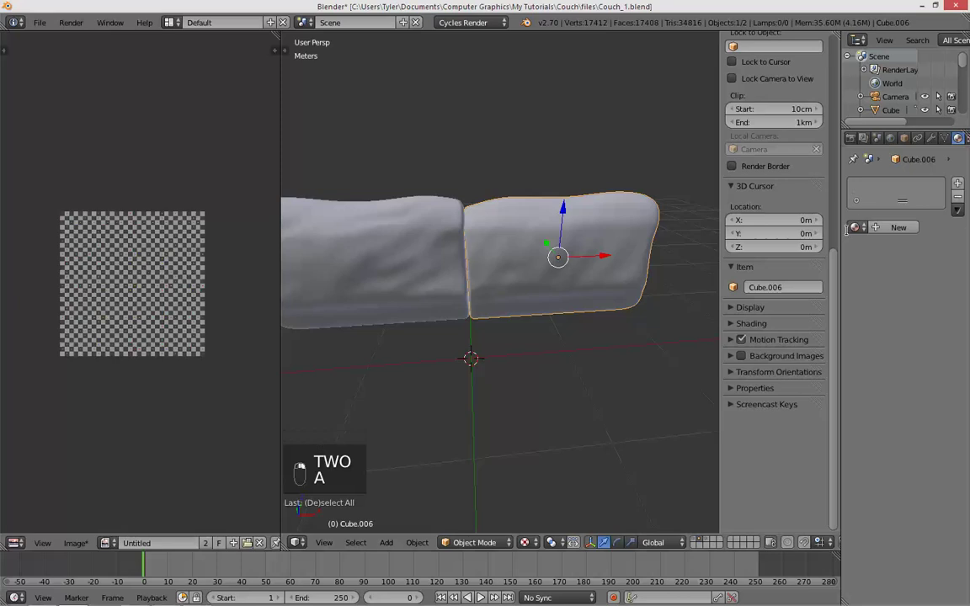
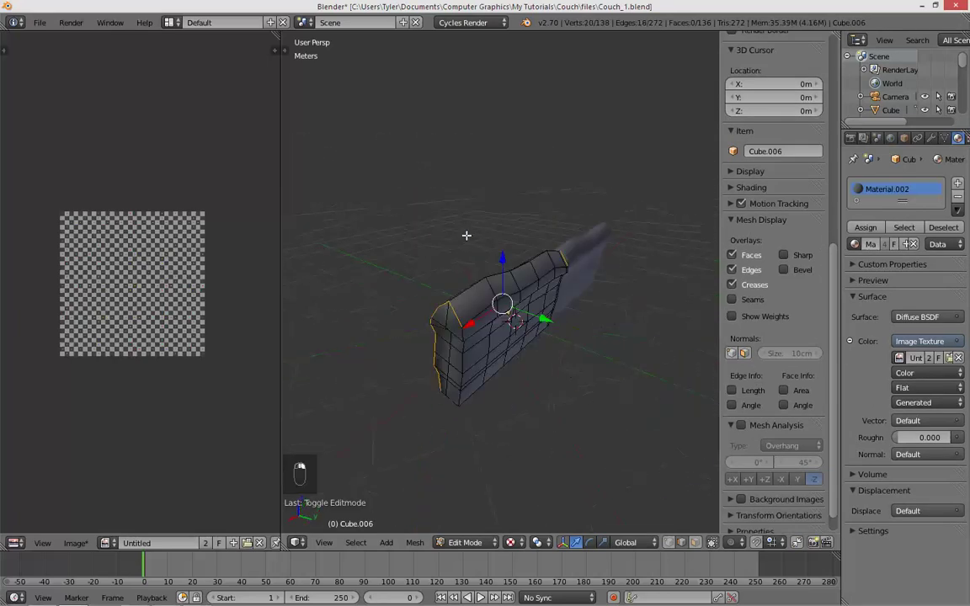
# - Mark seams along the back cushion Cube.006 edge loops, toggling wireframe to pick them
pyautogui.press('z')
pyautogui.press('z')
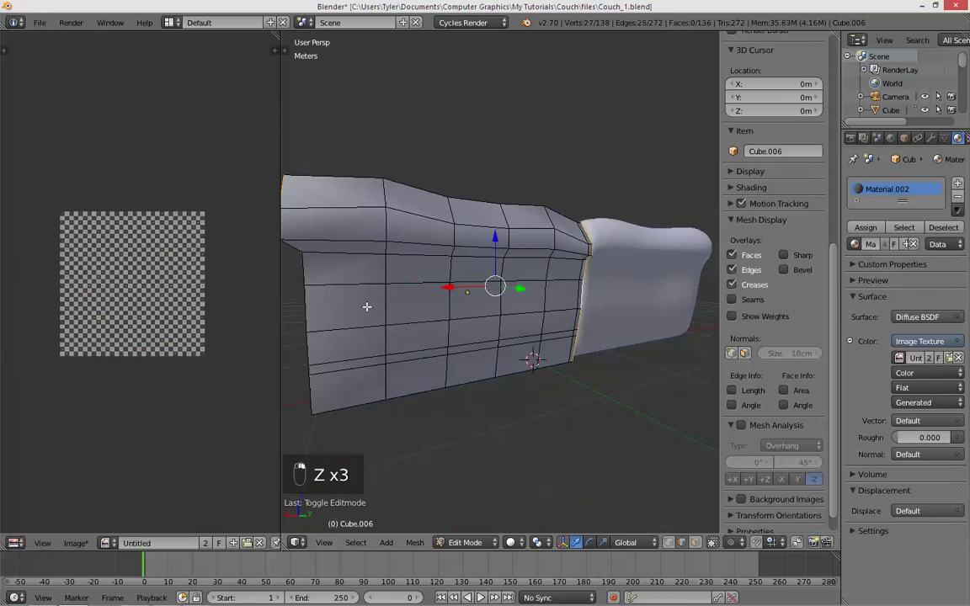
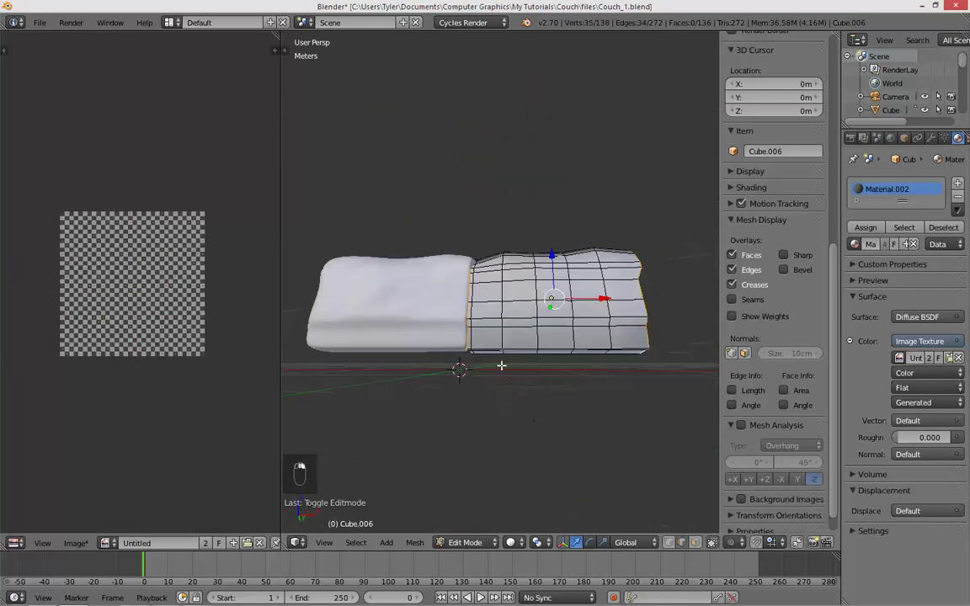
pyautogui.press('z')
pyautogui.press('z')
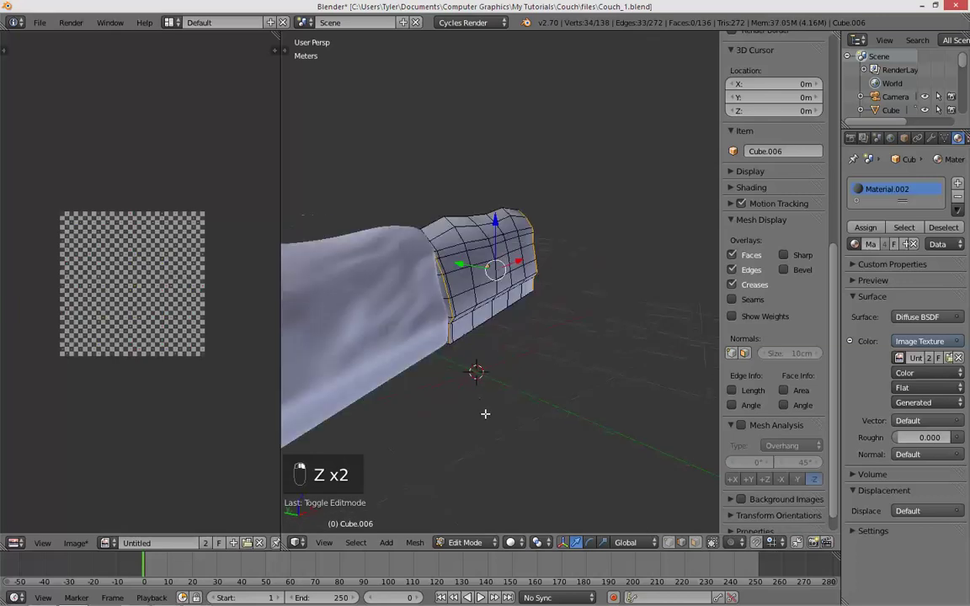
pyautogui.press('z')
pyautogui.press('z')
pyautogui.press('ctrl+e')
# - Unwrap the whole Cube.006 mesh and return to Object Mode
pyautogui.press('Tab')
pyautogui.press('a')
pyautogui.press('Tab')
pyautogui.press('a')
pyautogui.press('a')
pyautogui.press('u')
pyautogui.press('Tab')
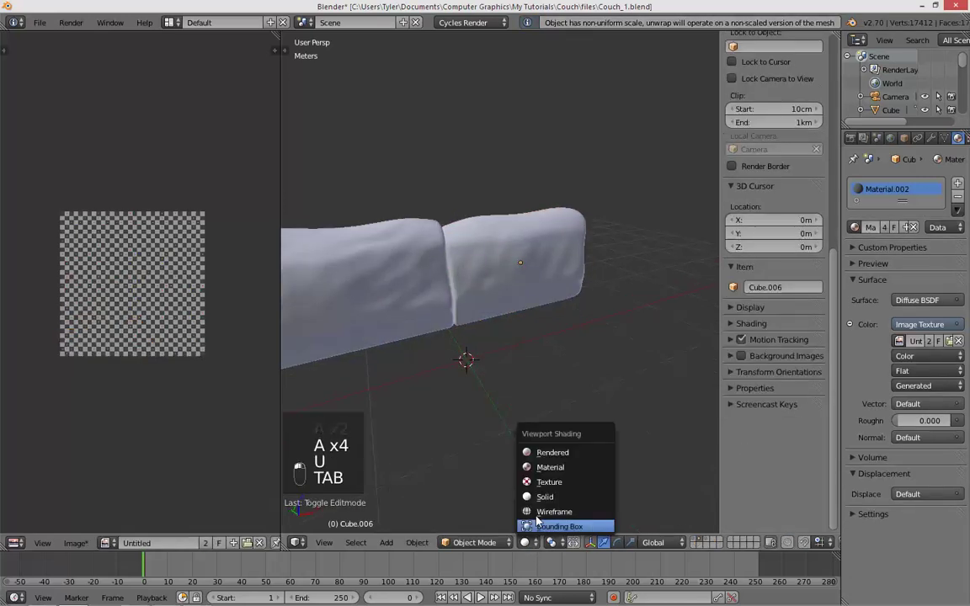
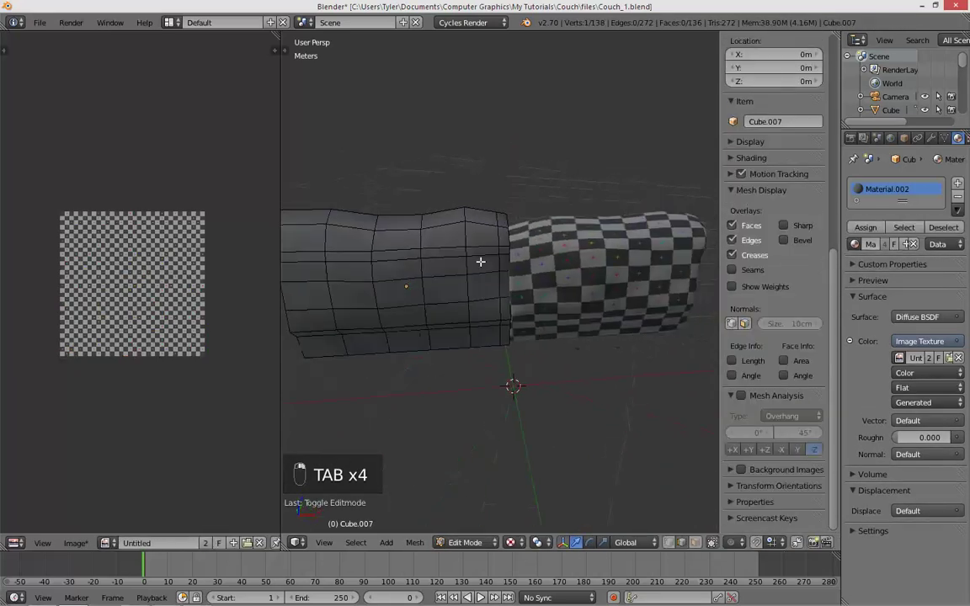
# - Undo stray selections, then mark seams on cushion Cube.007's edge loops in wireframe
pyautogui.press('a')
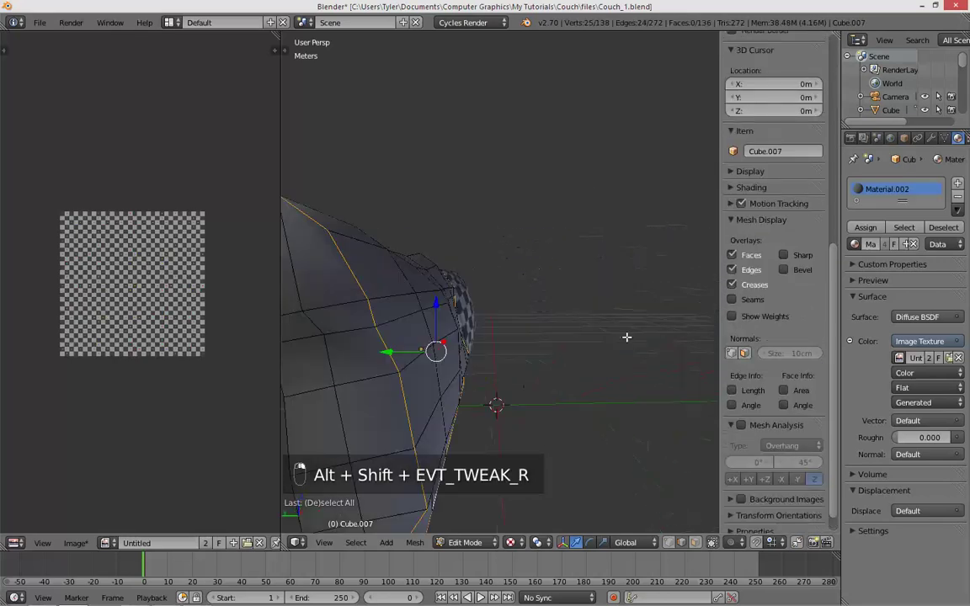
pyautogui.press('ctrl+z')
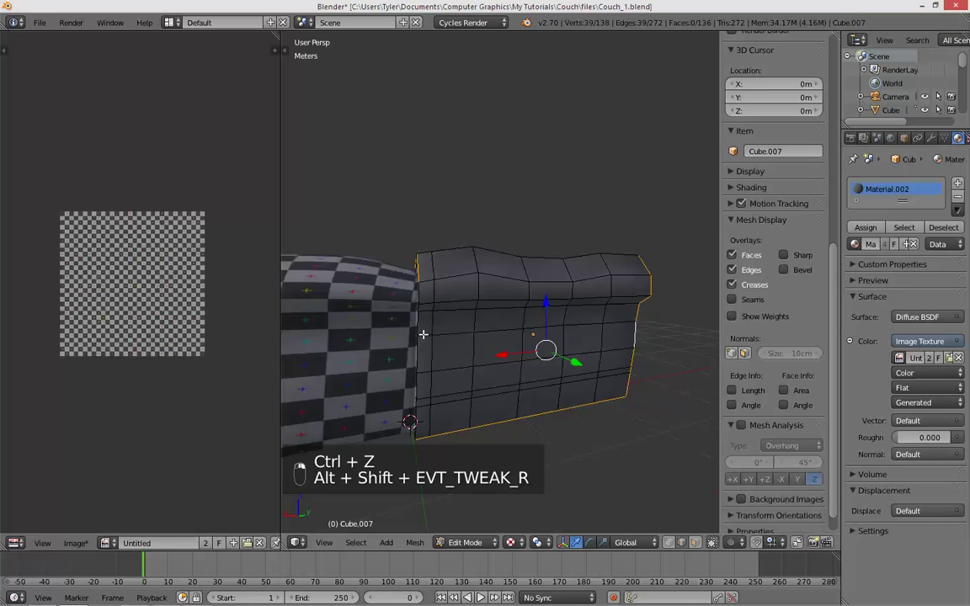
pyautogui.press('ctrl+z')
pyautogui.press('ctrl+z')
pyautogui.press('z')
pyautogui.press('z')
pyautogui.press('z')
pyautogui.press('z')
pyautogui.press('z')
pyautogui.press('z')
pyautogui.press('z')
pyautogui.press('ctrl+z')
pyautogui.press('z')
pyautogui.press('z')
pyautogui.press('z')
pyautogui.press('z')
pyautogui.press('ctrl+e')
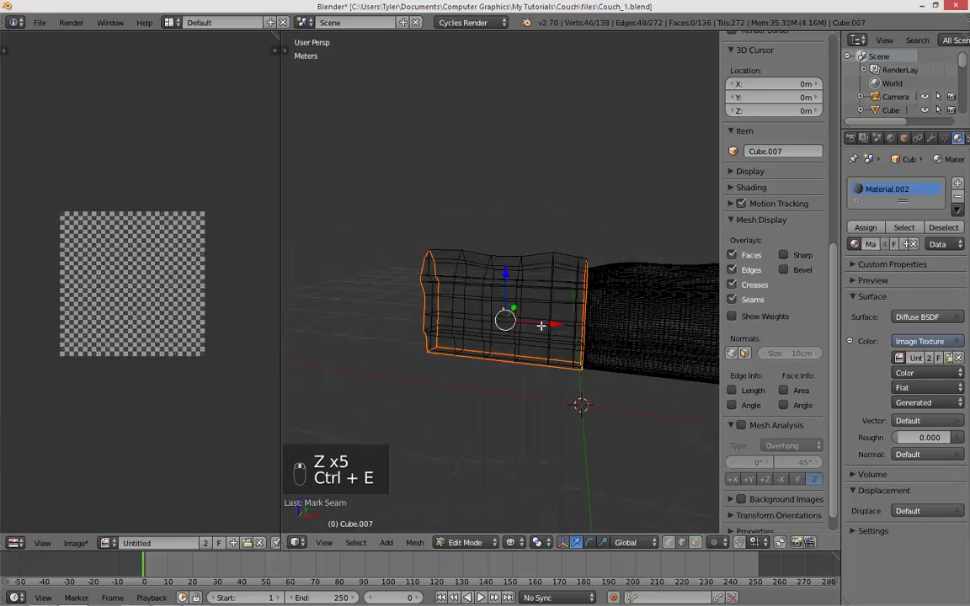
# - Unwrap the whole Cube.007 mesh and keep it on layer 1 with the other cushions
pyautogui.press('a')
pyautogui.press('a')
pyautogui.press('u')
pyautogui.press('Tab')
pyautogui.press('z')
pyautogui.press('a')
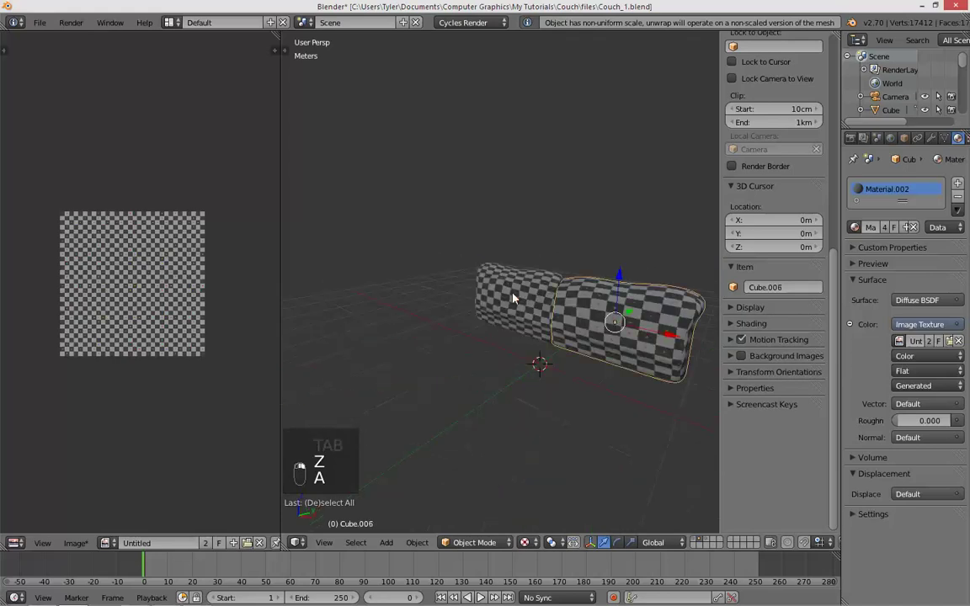
pyautogui.press('m')
pyautogui.press('a')
pyautogui.press('1')
pyautogui.press('a')
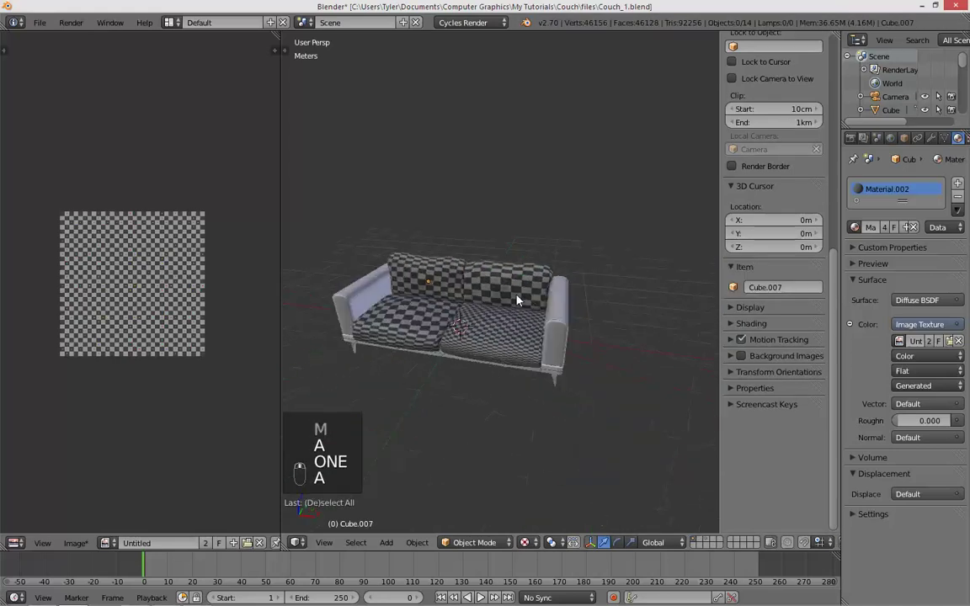
# - Scale the cushion's UV islands so the checker texture matches, ending with Cube.005 active in Object Mode
pyautogui.press('Tab')
pyautogui.press('a')
pyautogui.press('s')
pyautogui.press('Tab')
pyautogui.press('Tab')
pyautogui.press('s')
pyautogui.press('Tab')
pyautogui.press('Tab')
pyautogui.press('s')
pyautogui.press('Tab')
pyautogui.press('a')
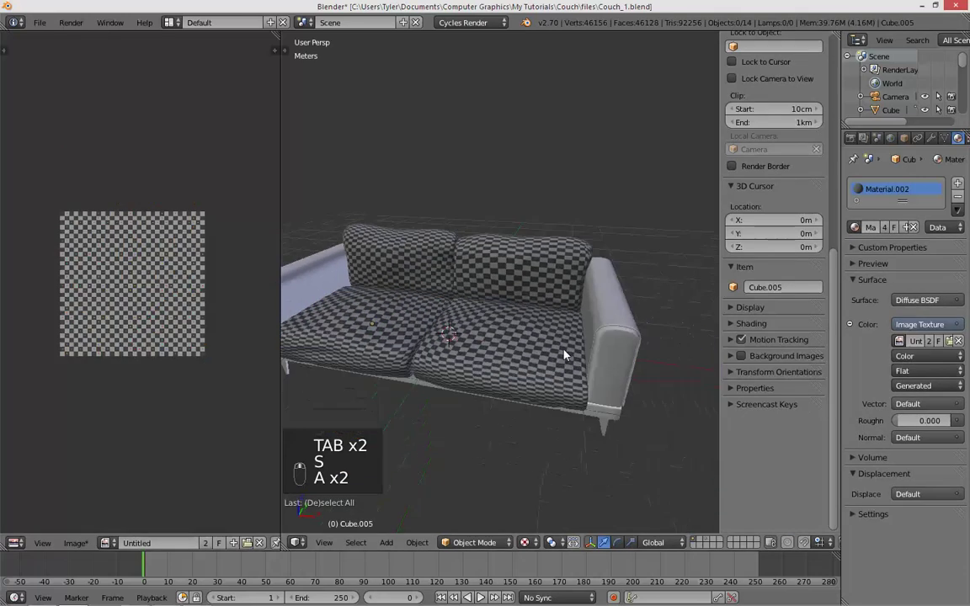
# - Delete stray selections, pick frame piece Cube.008 and move it to another layer
pyautogui.press('x')
pyautogui.moveTo(379, 289); pyautogui.dragTo(404, 280)
pyautogui.press('x')
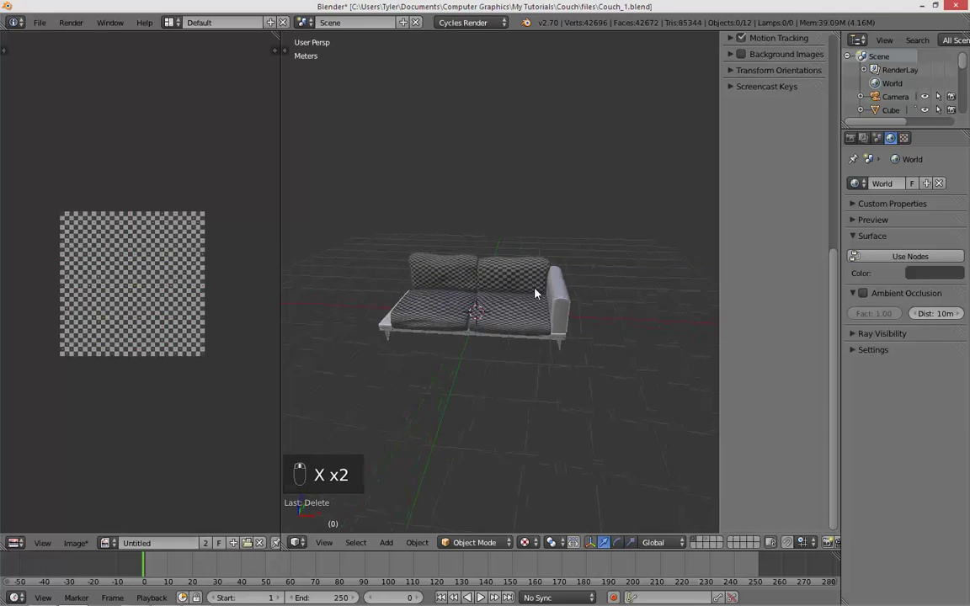
pyautogui.moveTo(574, 305); pyautogui.dragTo(575, 305)
pyautogui.press('m')
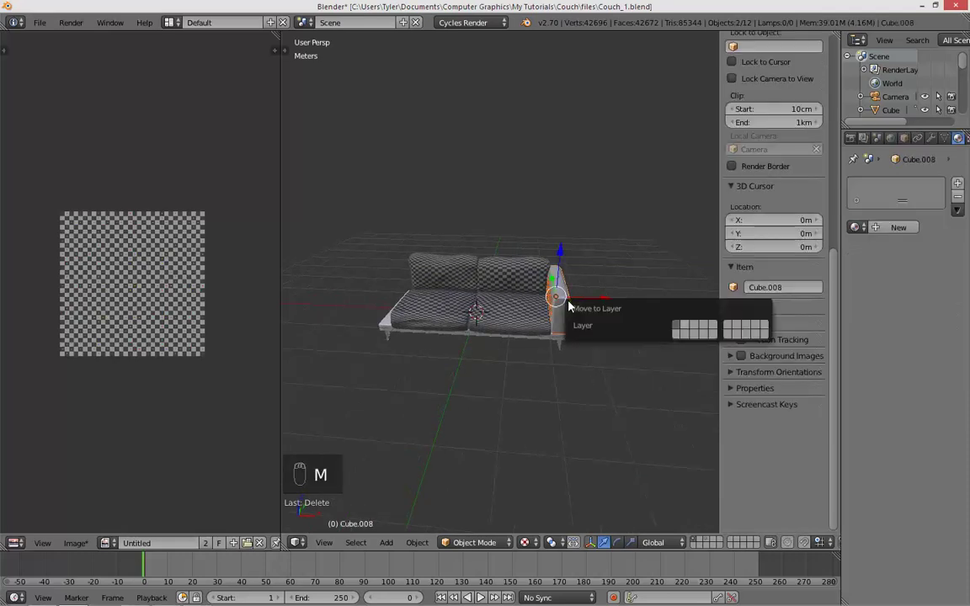
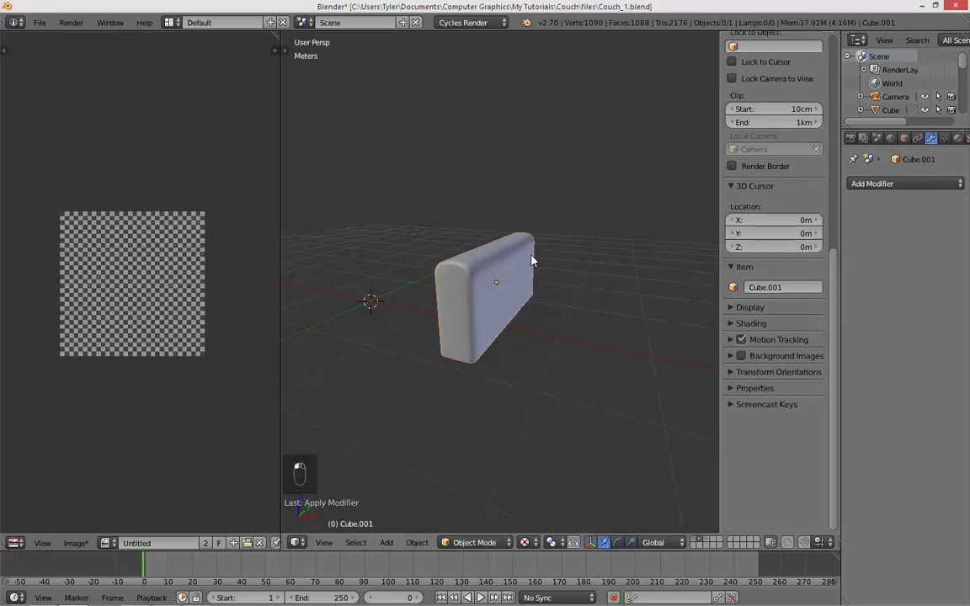
# - Mark seams on frame piece Cube.001 from the side view in wireframe
pyautogui.press('Tab')
pyautogui.press('KP_3')
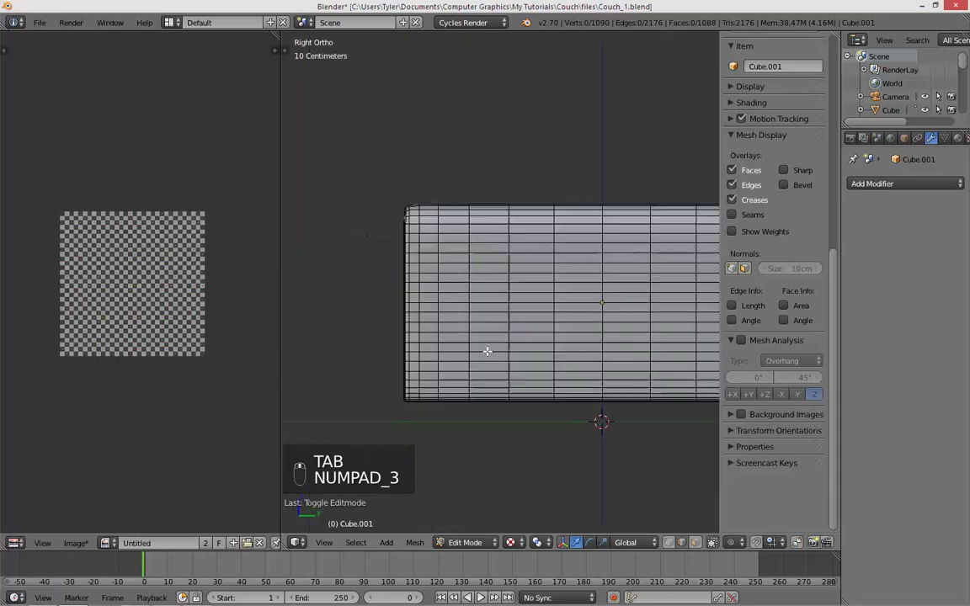
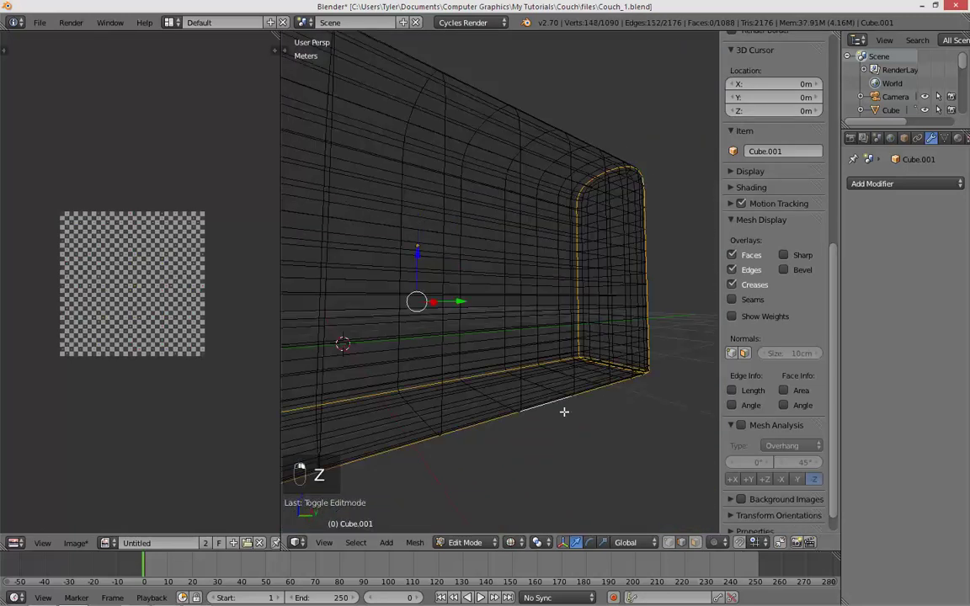
pyautogui.press('z')
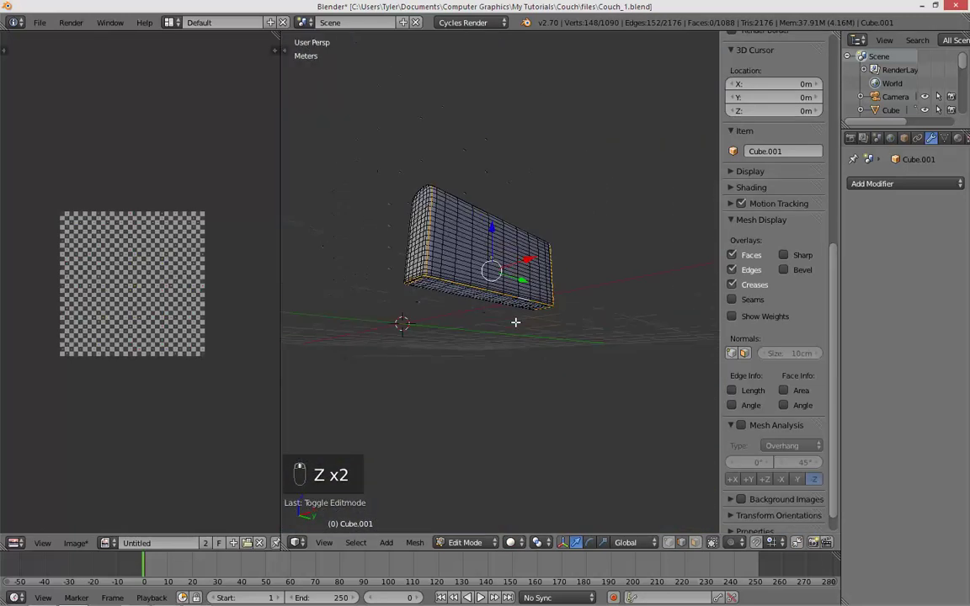
pyautogui.press('ctrl+e')
# - Assign Material.002, unwrap the whole Cube.001 mesh and return to Object Mode
pyautogui.press('Tab')
pyautogui.press('Tab')
pyautogui.press('a')
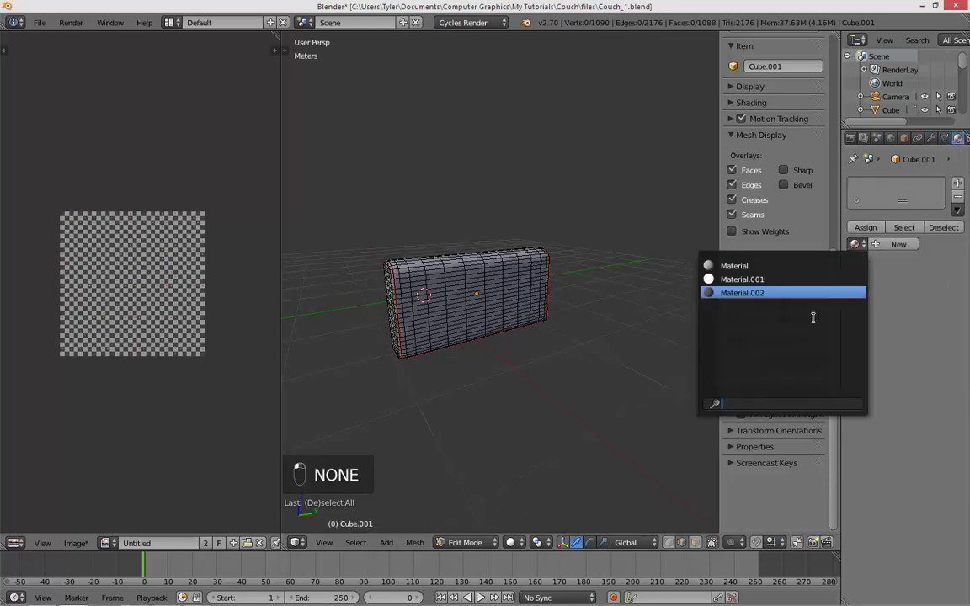
pyautogui.press('a')
pyautogui.press('u')
pyautogui.press('Tab')
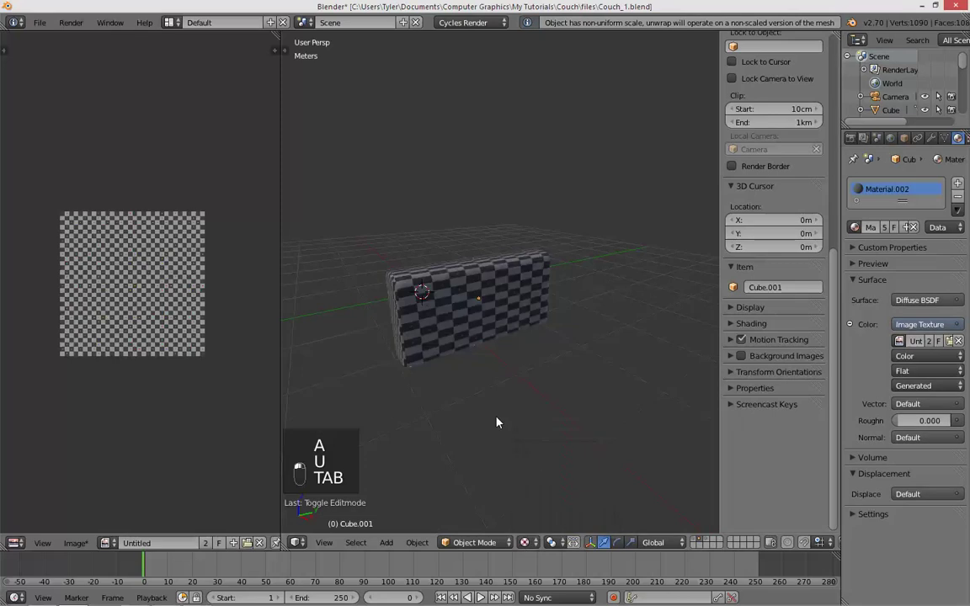
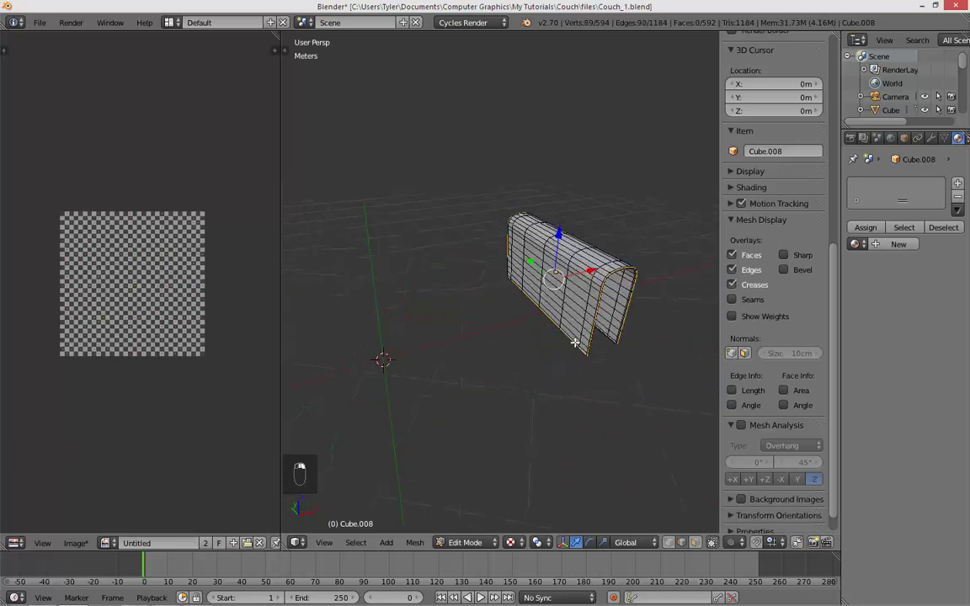
# - Mark seams on the curved armrest piece Cube.008 in wireframe
pyautogui.press('z')
pyautogui.press('a')
pyautogui.press('z')
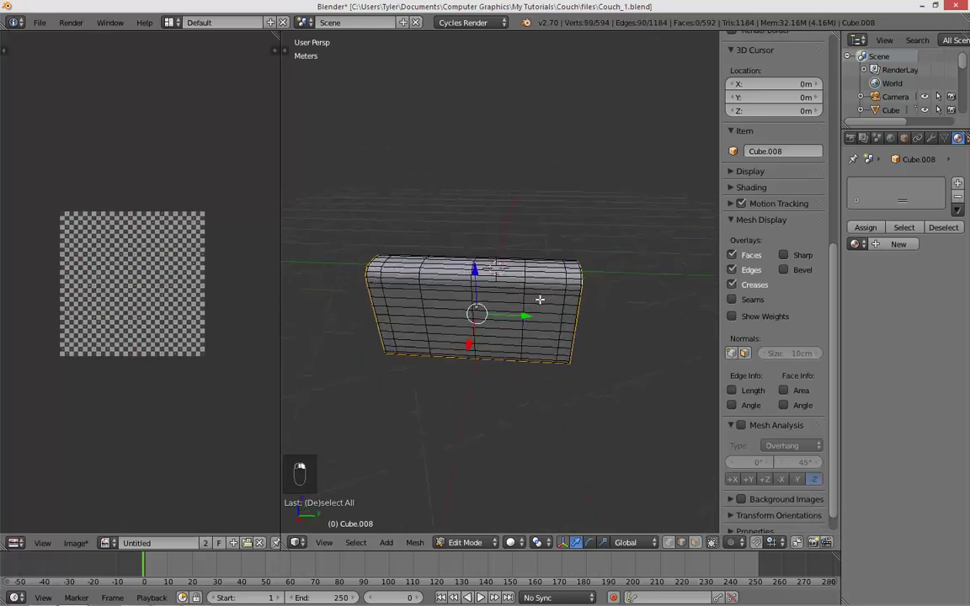
pyautogui.press('ctrl+e')
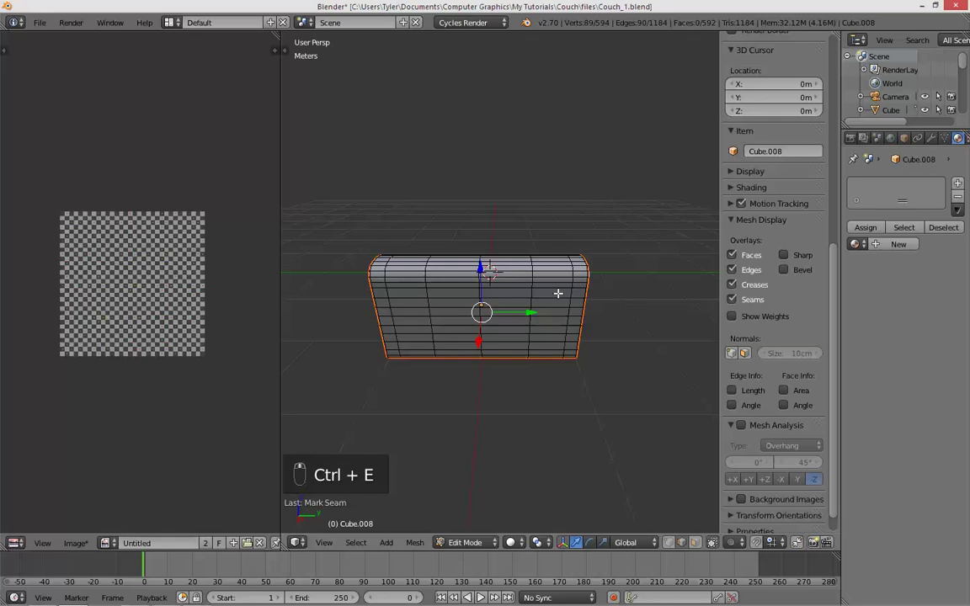
# - Unwrap the whole Cube.008 mesh with Material.002 assigned and return to Object Mode
pyautogui.press('a')
pyautogui.press('a')
pyautogui.press('u')
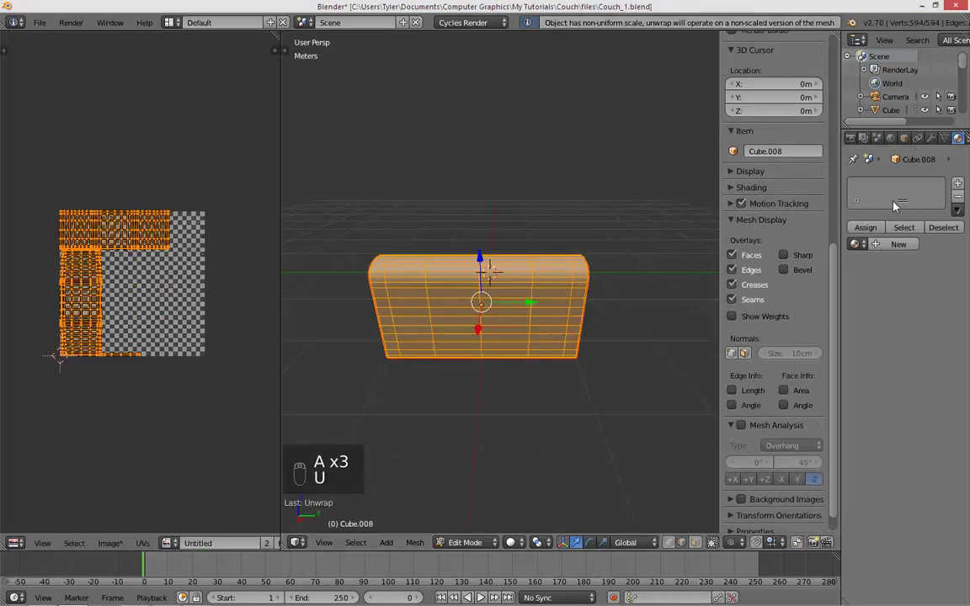
pyautogui.press('Tab')
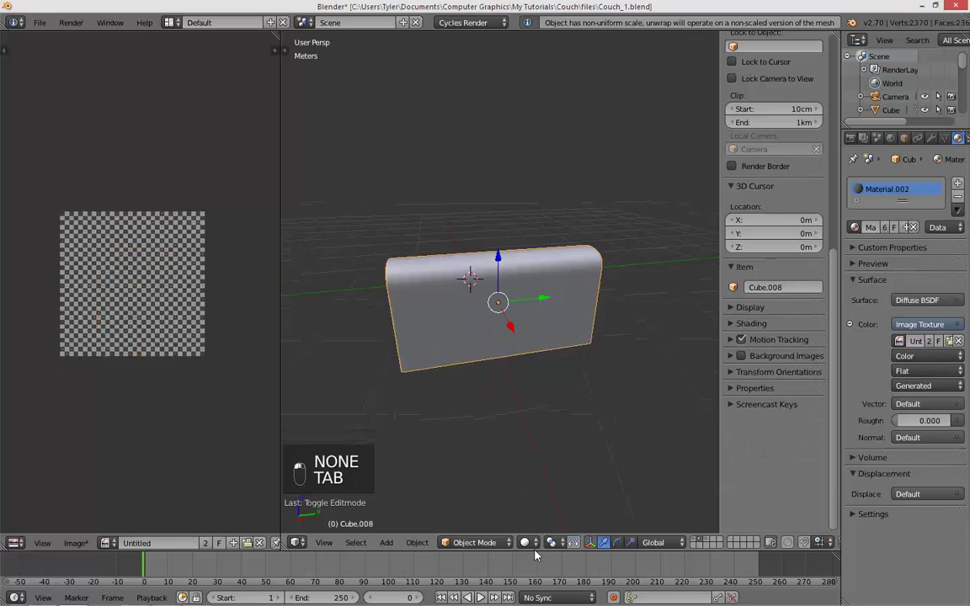
# - Unwrap and scale the frame piece's UVs, then move it back to layers 1 and 2 with the couch
pyautogui.press('a')
pyautogui.click(632, 314)
pyautogui.press('Tab')
pyautogui.press('s')
pyautogui.press('Tab')
pyautogui.press('m')
pyautogui.press('2')
pyautogui.press('1')
# - Scale Cube.001's UV islands up twofold, undoing one mis-scale along the way
pyautogui.press('a')
pyautogui.press('Tab')
pyautogui.press('a')
pyautogui.press('Tab')
pyautogui.press('a')
pyautogui.press('Tab')
pyautogui.press('Tab')
pyautogui.press('Tab')
pyautogui.press('Tab')
pyautogui.press('Tab')
pyautogui.press('Tab')
pyautogui.press('Tab')
pyautogui.press('a')
pyautogui.press('s')
pyautogui.press('ctrl+z')
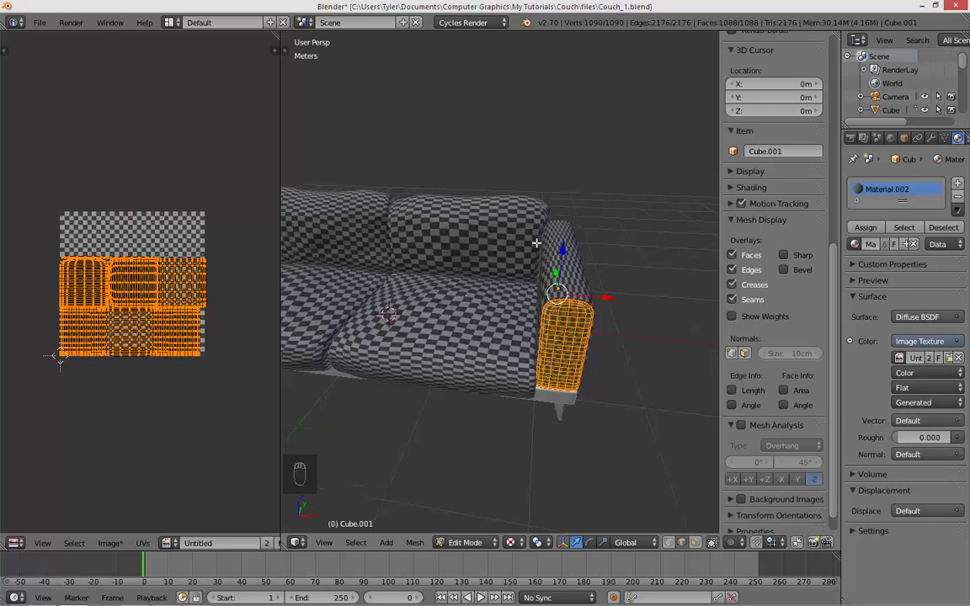
pyautogui.press('s')
pyautogui.press('Tab')
pyautogui.press('a')
# - Select couch piece Cube.009 in front orthographic view and start moving it into place
pyautogui.moveTo(511, 287); pyautogui.dragTo(542, 296)
pyautogui.click(543, 296)
pyautogui.press('KP_1')
pyautogui.middleClick(537, 291)
pyautogui.click(537, 290)
pyautogui.press('shift+d')
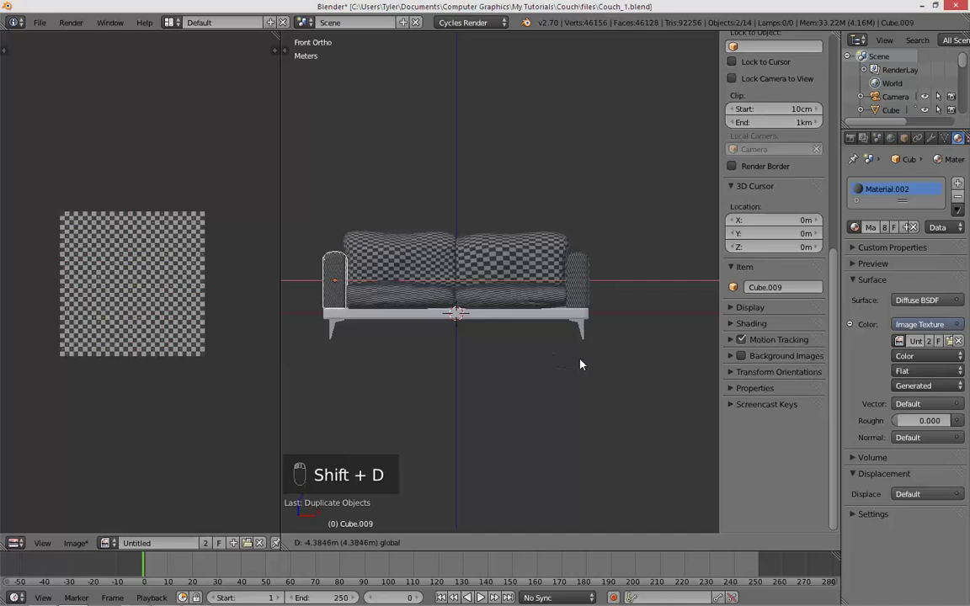
# - Select the bottom band faces of the base Cube and assign Material.002 with its checker texture
pyautogui.press('a')
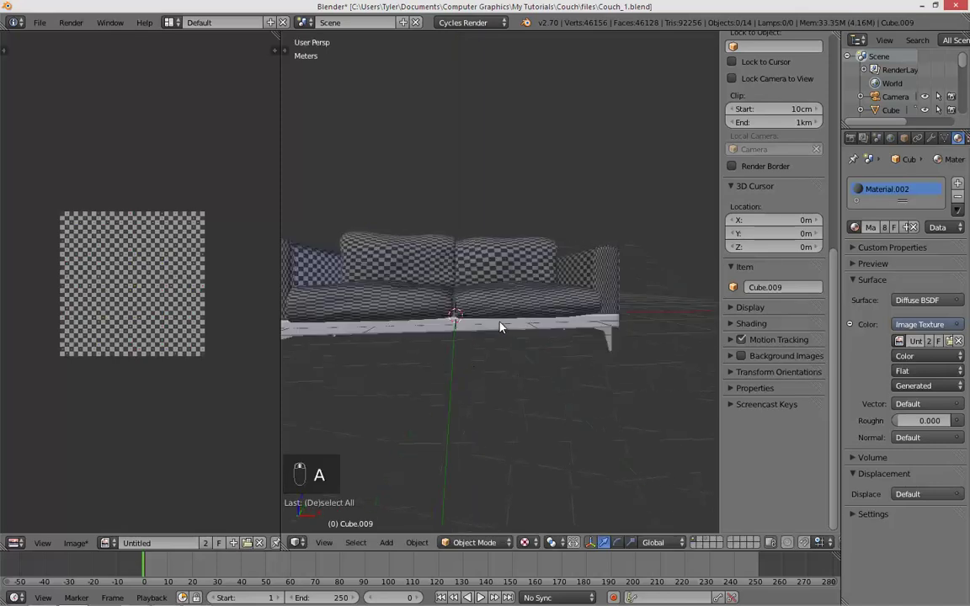
pyautogui.press('KP_1')
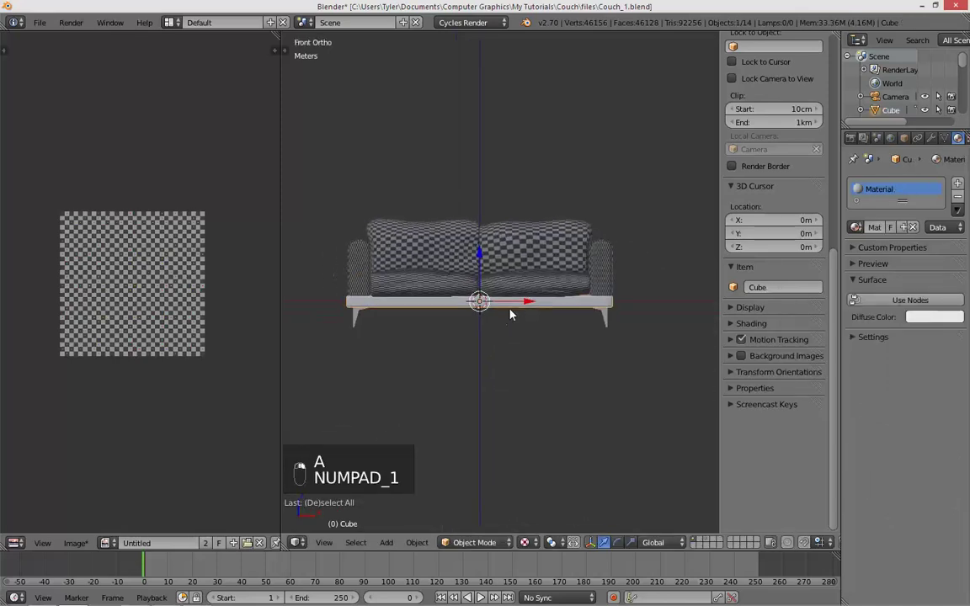
pyautogui.press('Tab')
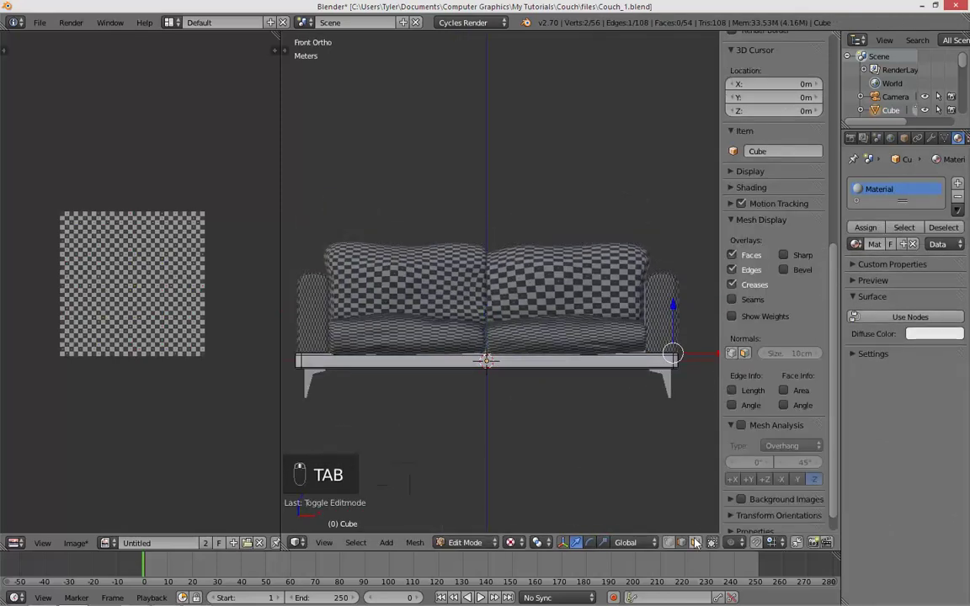
pyautogui.press('z')
pyautogui.press('c')
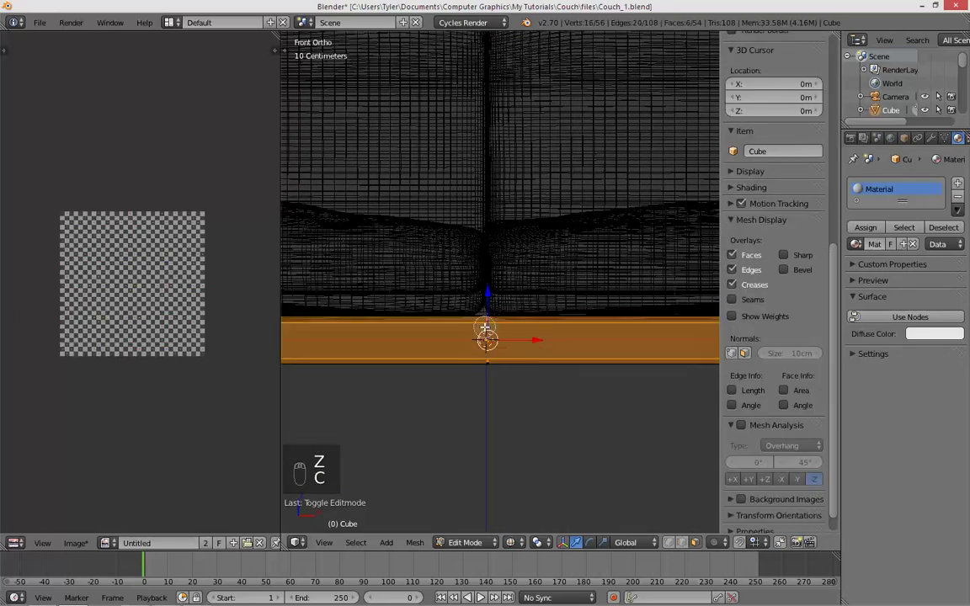
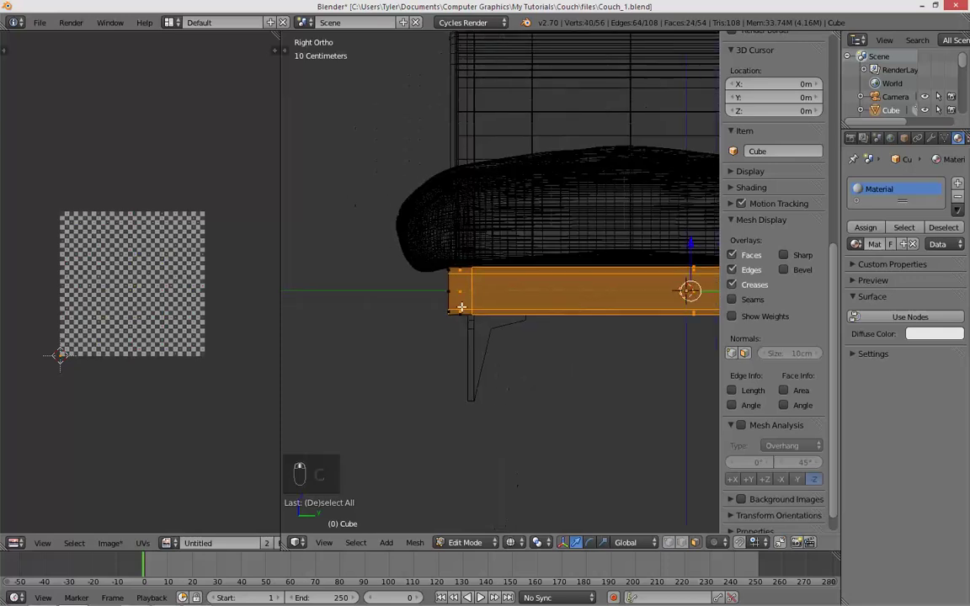
pyautogui.press('u')
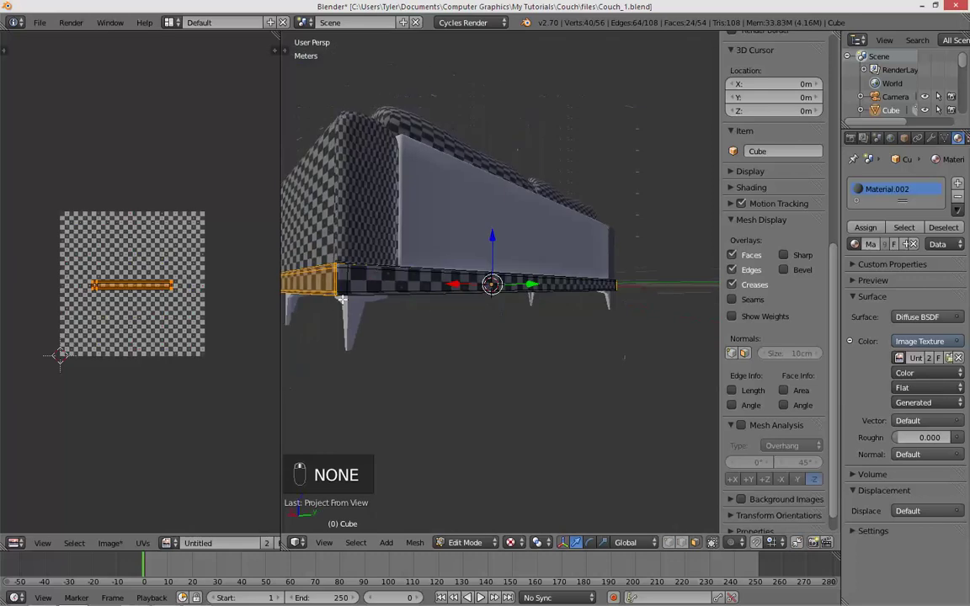
# - Scale the base's UV islands to match, undoing mistaken steps, and give Cube.003 Material.002
pyautogui.press('s')
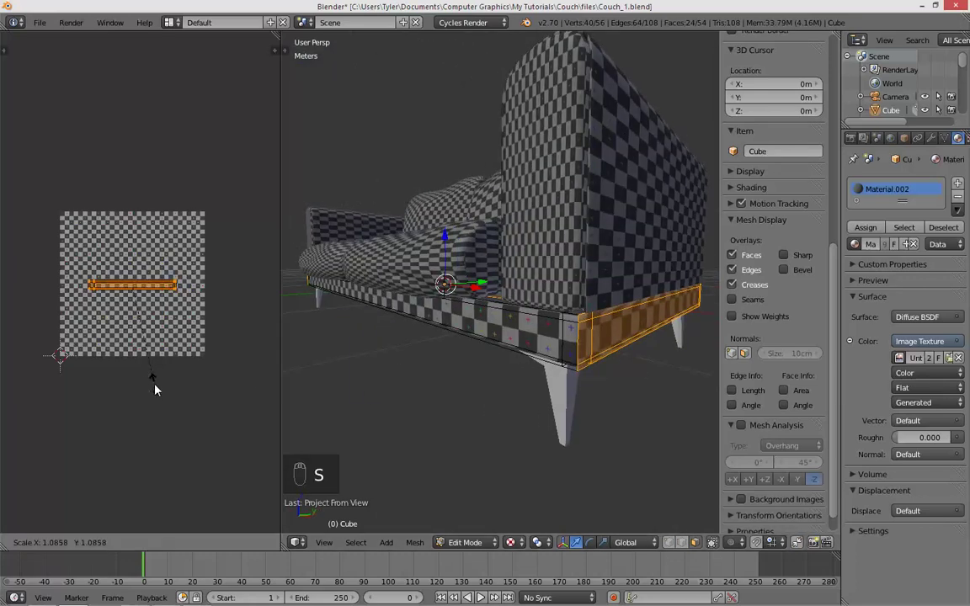
pyautogui.press('Tab')
pyautogui.press('Tab')
pyautogui.press('s')
pyautogui.press('Tab')
pyautogui.press('Tab')
pyautogui.press('a')
pyautogui.press('a')
pyautogui.press('ctrl+z')
pyautogui.press('ctrl+z')
pyautogui.press('ctrl+z')
pyautogui.press('ctrl+z')
pyautogui.press('a')
pyautogui.press('a')
pyautogui.press('s')
pyautogui.press('Tab')
pyautogui.press('a')
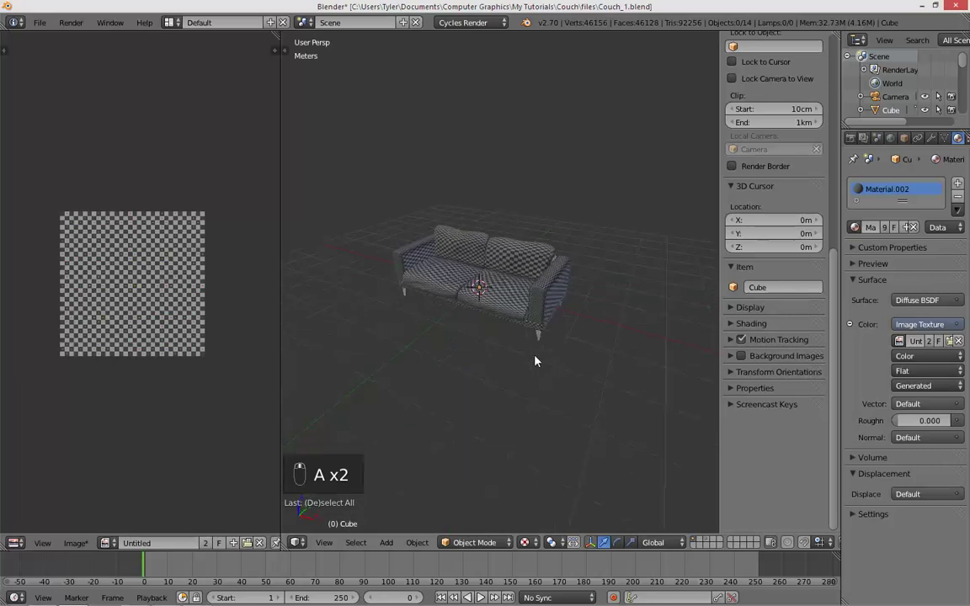
# - Orbit and switch between front, side and perspective views to inspect the textured couch
pyautogui.moveTo(586, 396); pyautogui.dragTo(597, 410)
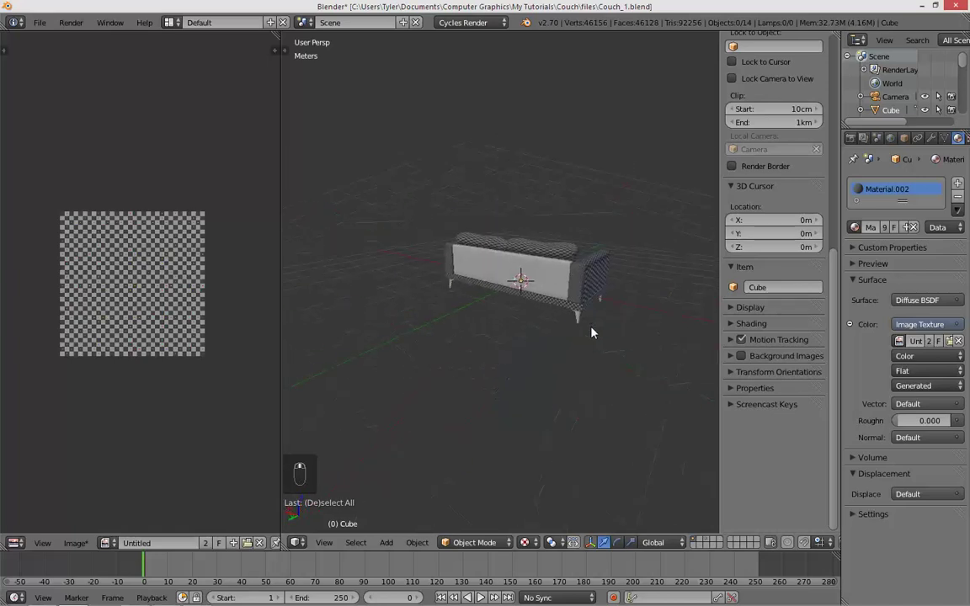
pyautogui.moveTo(507, 348); pyautogui.dragTo(506, 310)
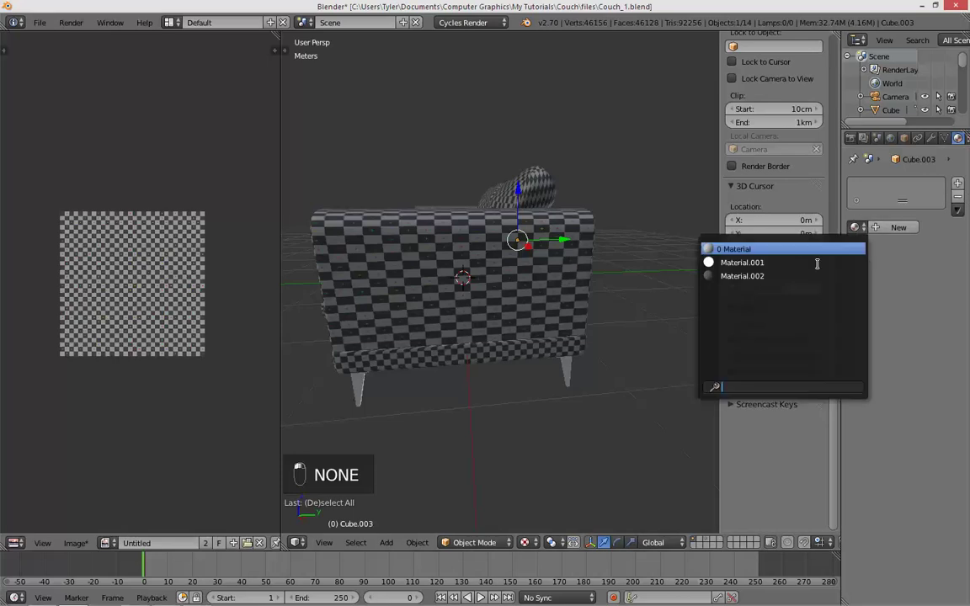
pyautogui.press('a')
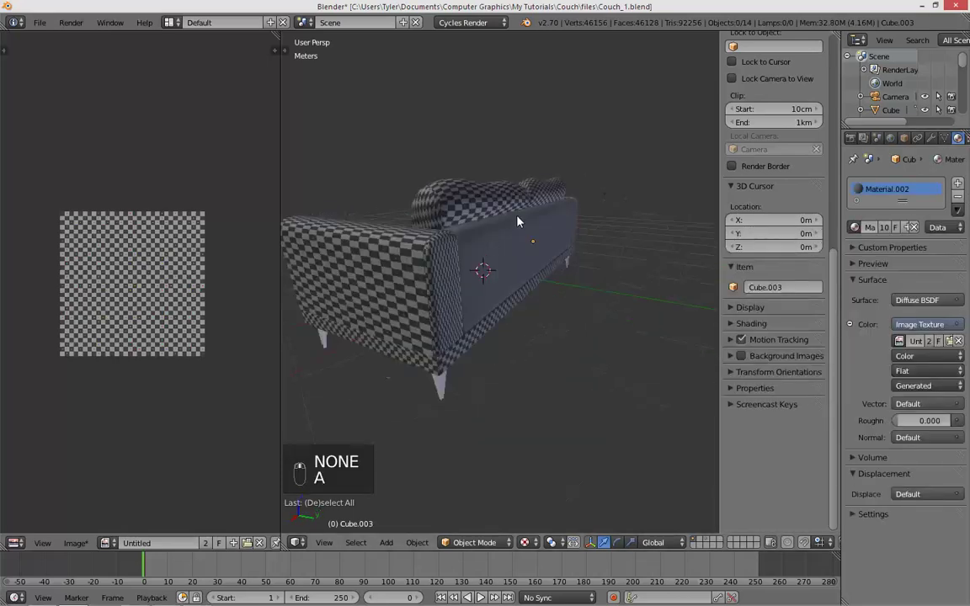
pyautogui.middleClick(508, 272)
pyautogui.press('KP_1')
pyautogui.press('KP_3')
pyautogui.press('KP_1')
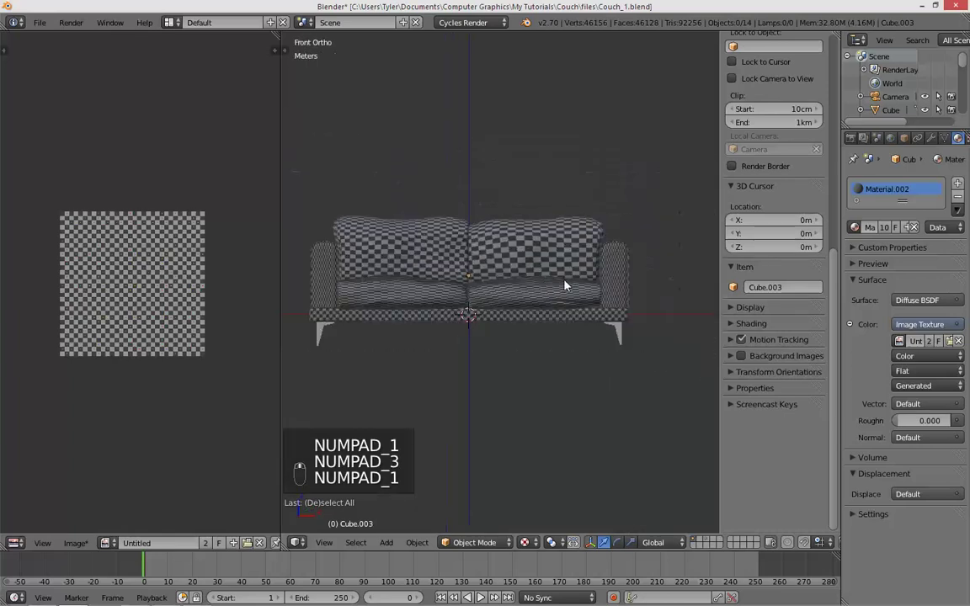
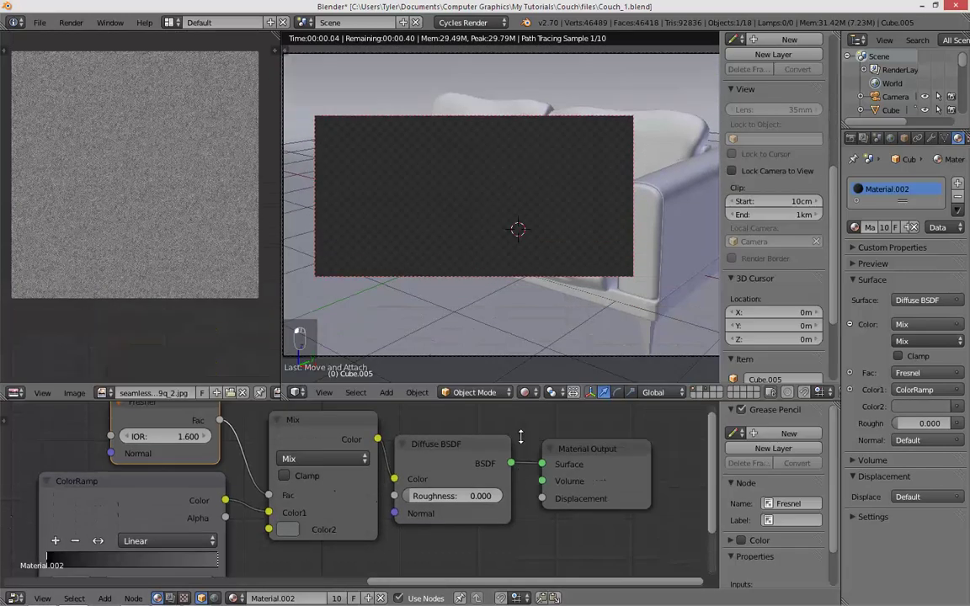
# - Switch the viewport from Rendered to Solid shading and position the dark couch reference photo
pyautogui.moveTo(481, 352); pyautogui.dragTo(435, 341)
pyautogui.press('shift+b')
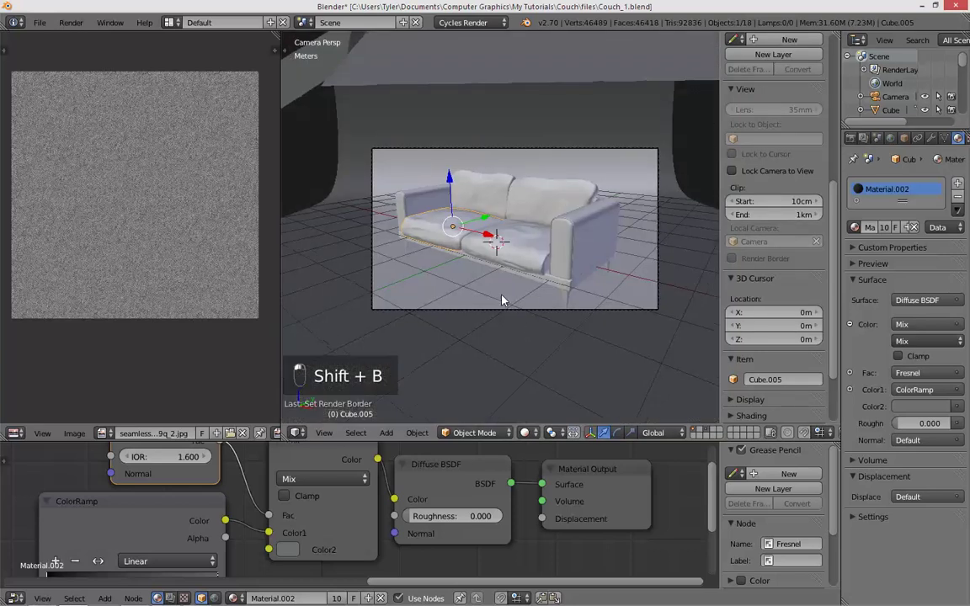
pyautogui.press('a')
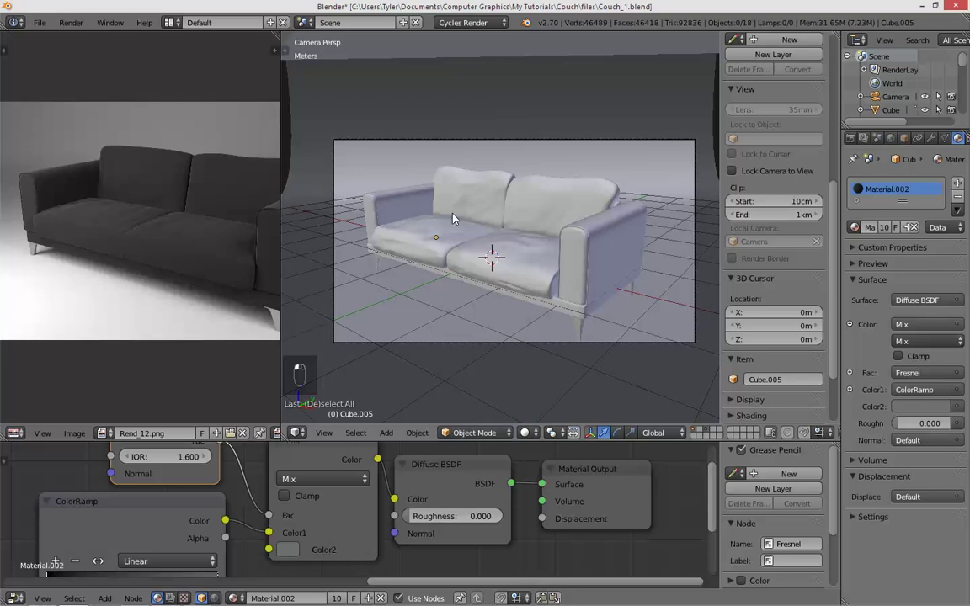
pyautogui.middleClick(181, 166)
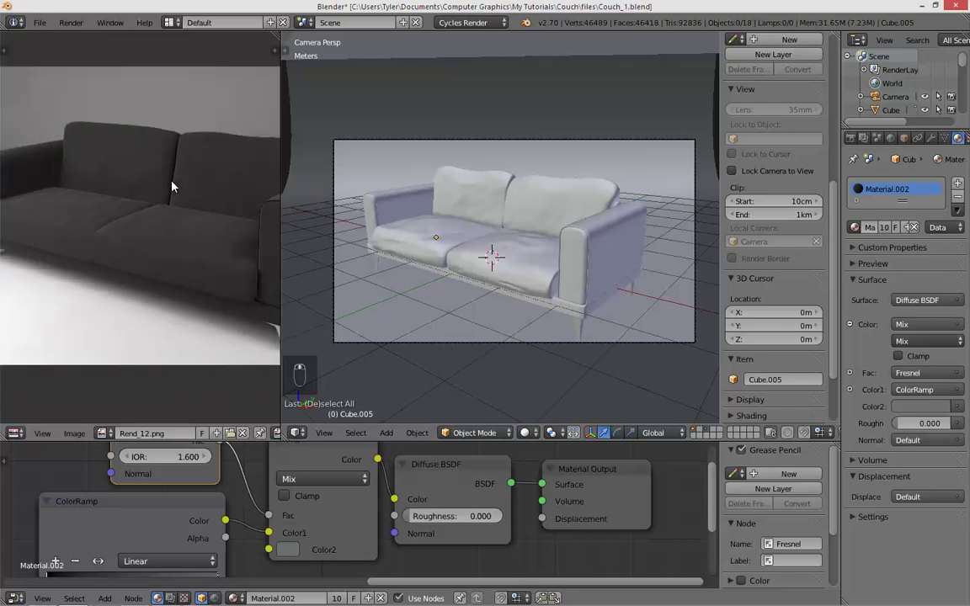
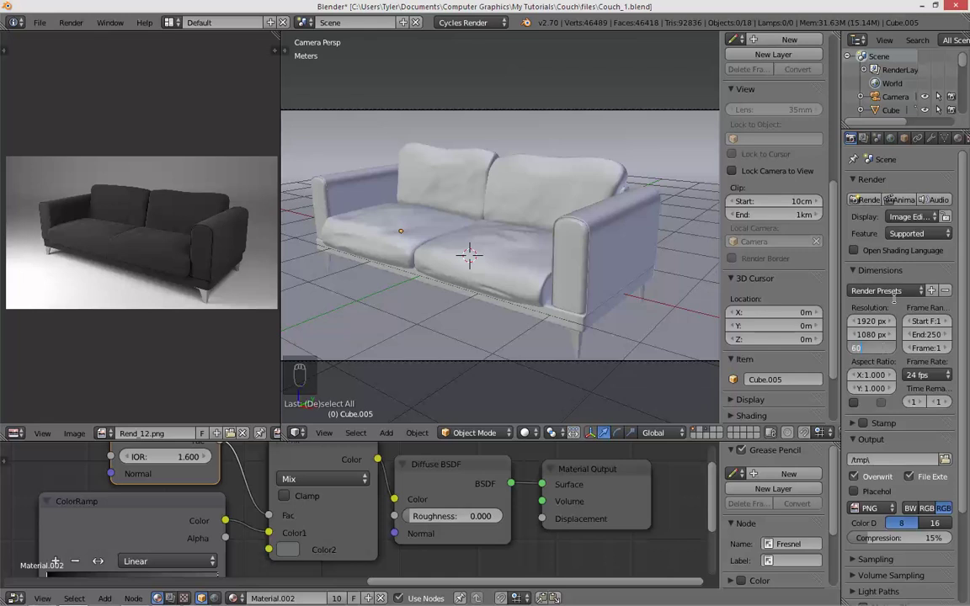
# - Set the render resolution to 50%
pyautogui.press('BackSpace')
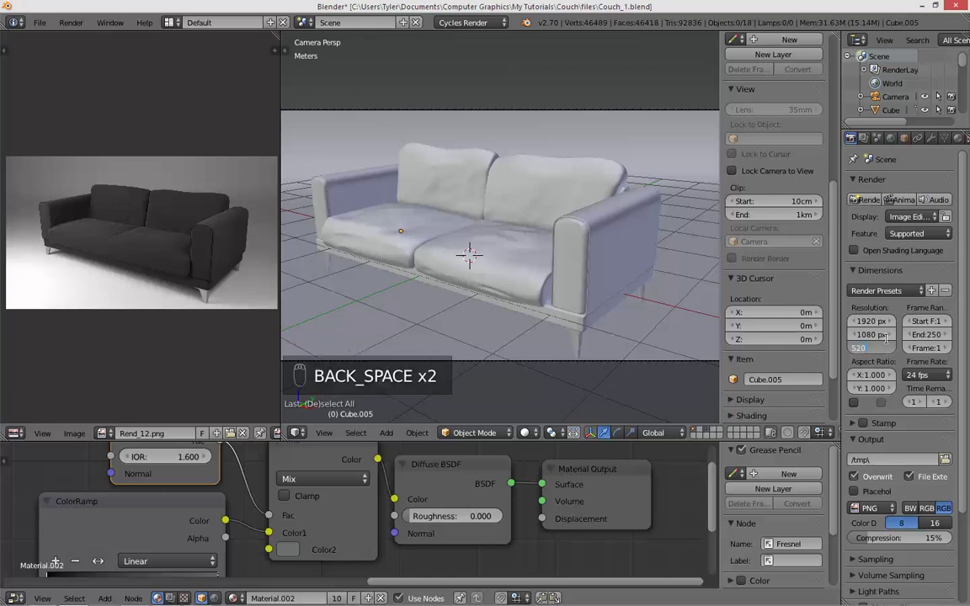
pyautogui.press('BackSpace')
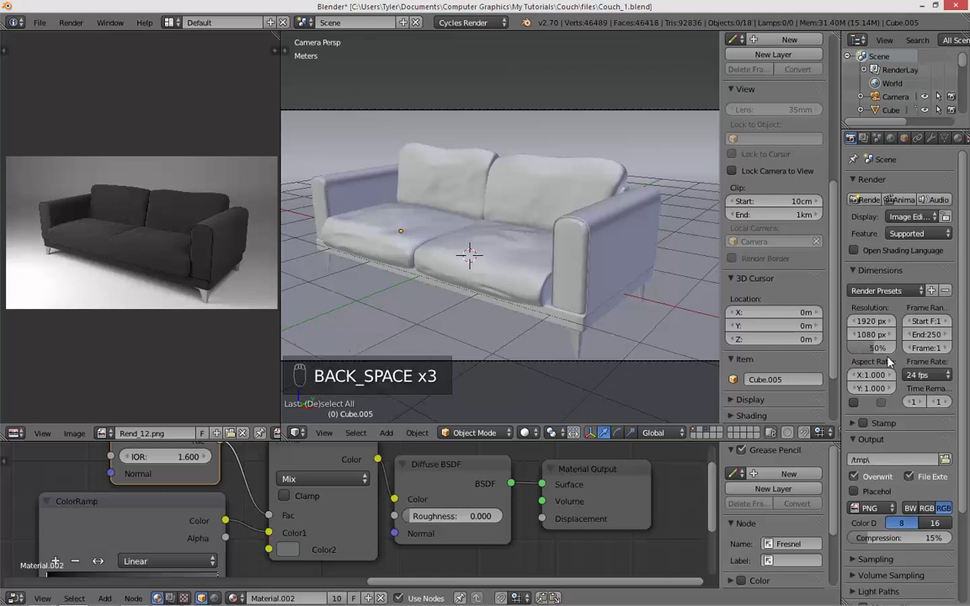
pyautogui.middleClick(936, 398)
pyautogui.moveTo(886, 445); pyautogui.dragTo(931, 421)
# - Set render tiles to 256 x 256 and start a test render
pyautogui.press('KP_0')
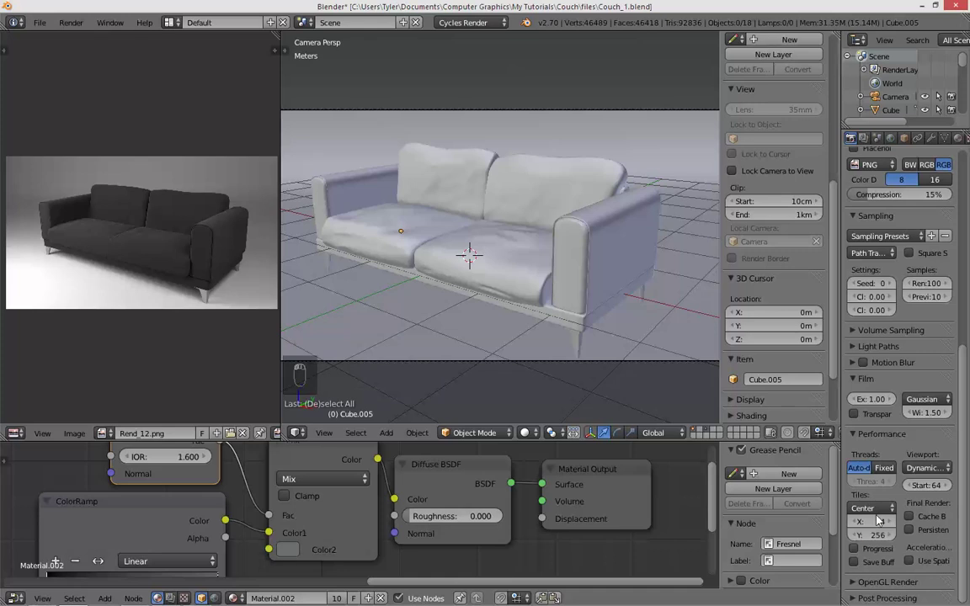
pyautogui.press('BackSpace')
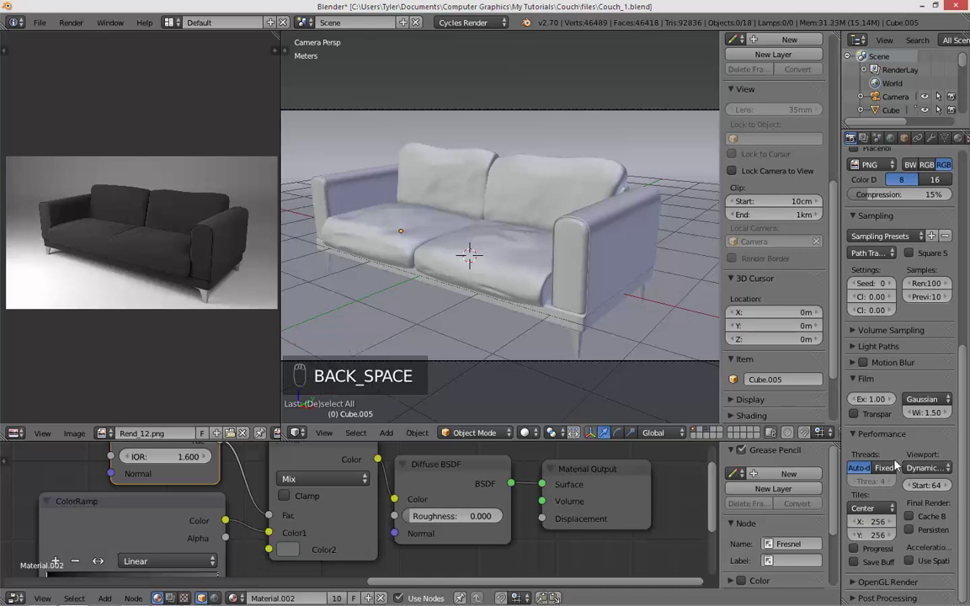
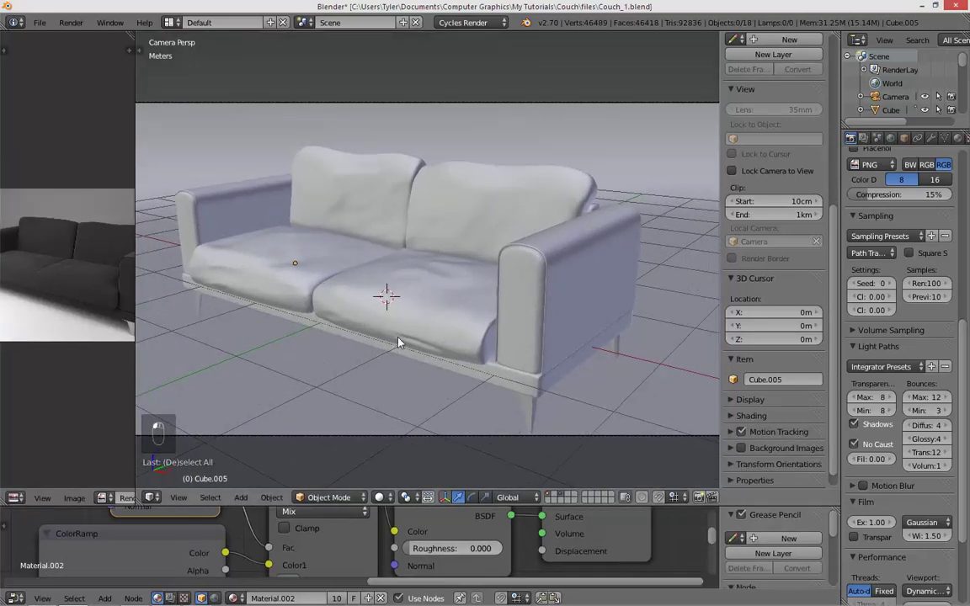
pyautogui.middleClick(411, 336)
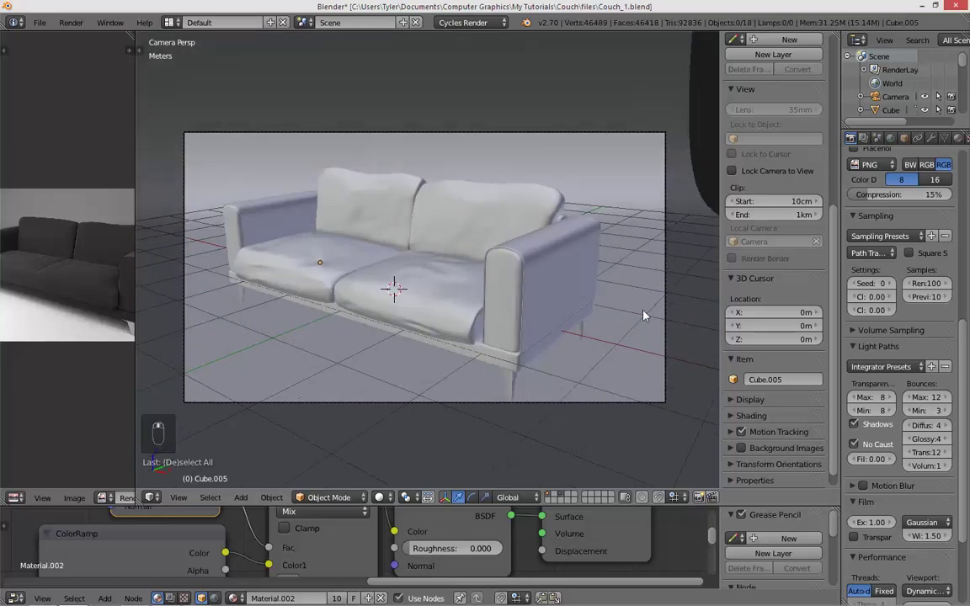